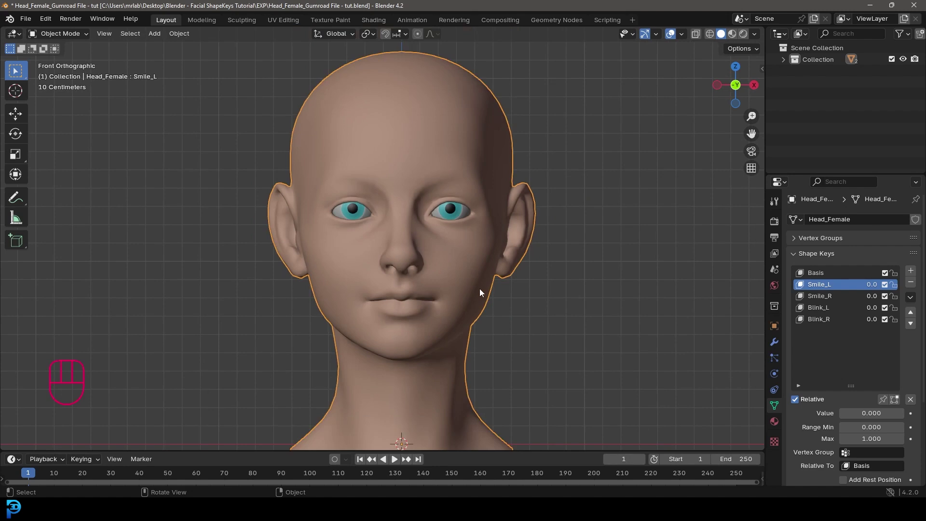
- Inspect the existing smile shape on the head by toggling into mesh editing and back
{"action": "left_click_drag", "start_coordinate": [498, 293], "coordinate": [497, 266]}
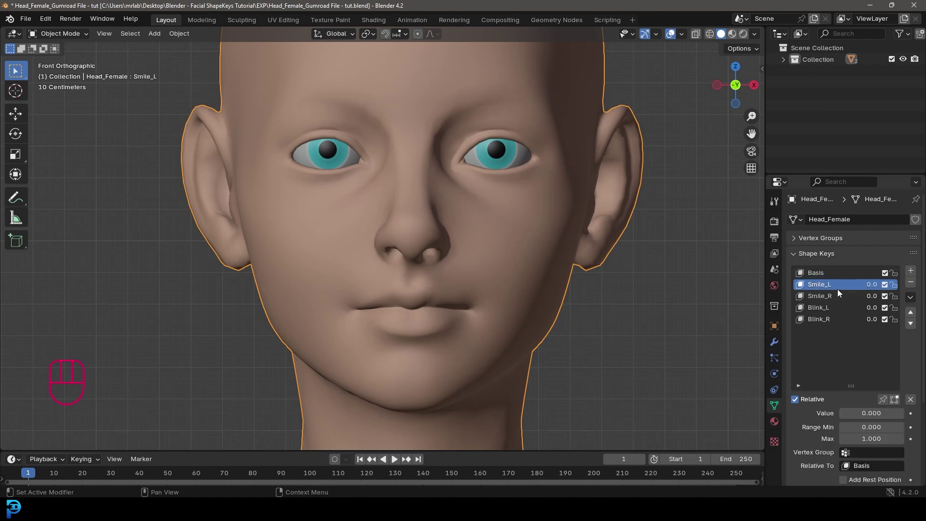
{"action": "key", "text": "Tab"}
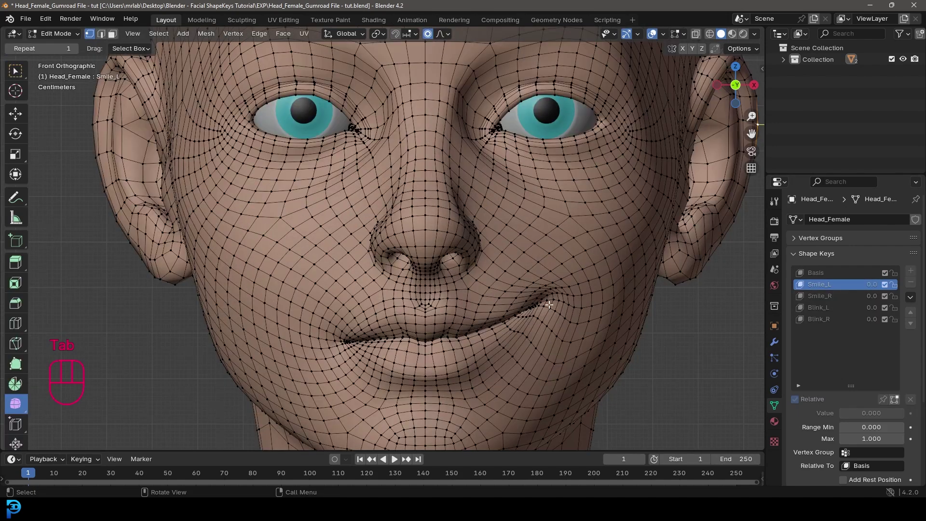
{"action": "key", "text": "Tab"}
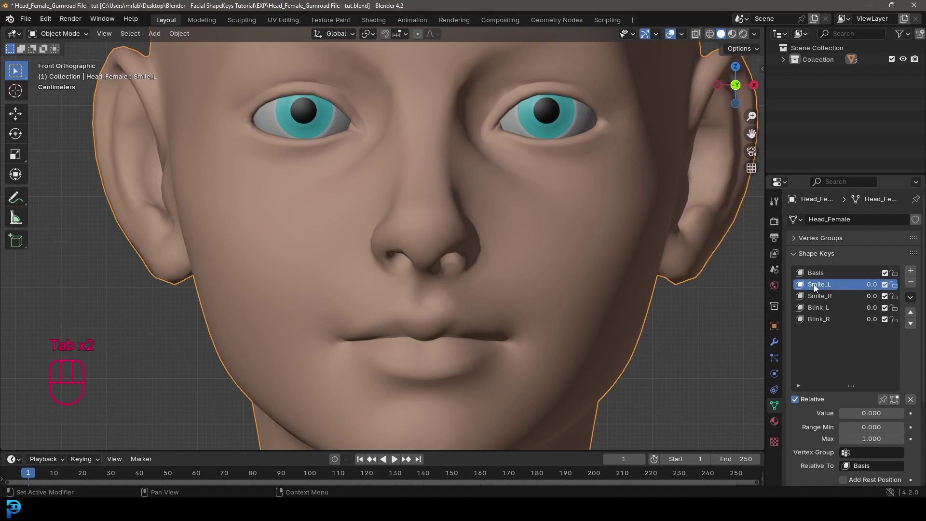
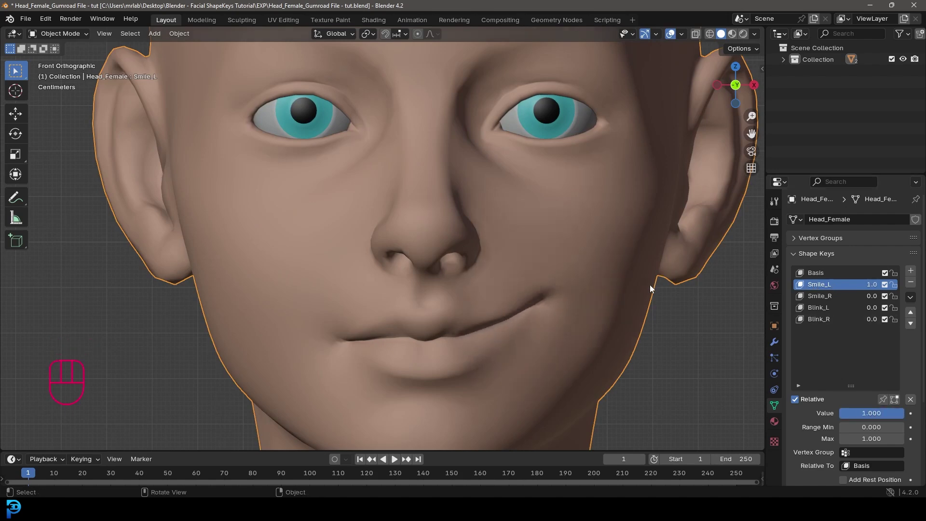
{"action": "key", "text": "Tab"}
{"action": "key", "text": "Tab"}
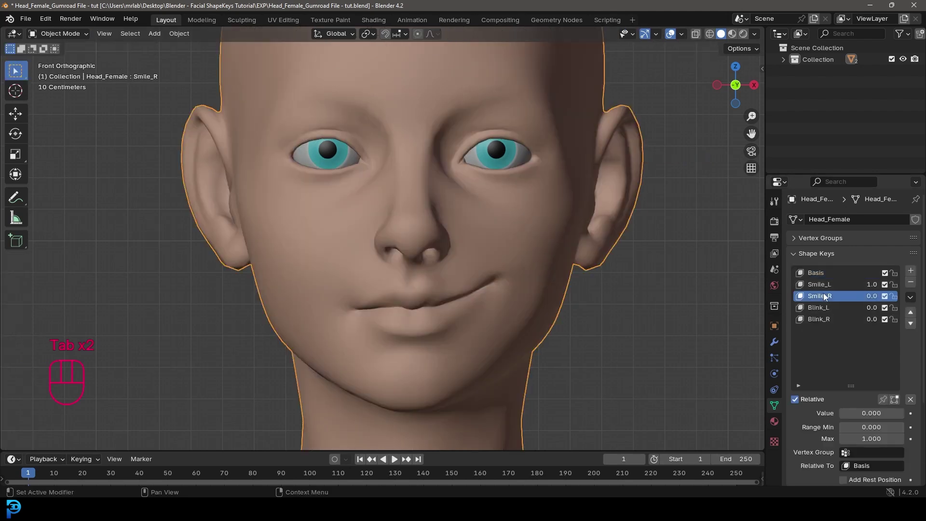
- Raise Smile_R to full strength, select Blink_L, then lower Smile_R almost to zero
{"action": "left_click_drag", "start_coordinate": [860, 414], "coordinate": [660, 271]}
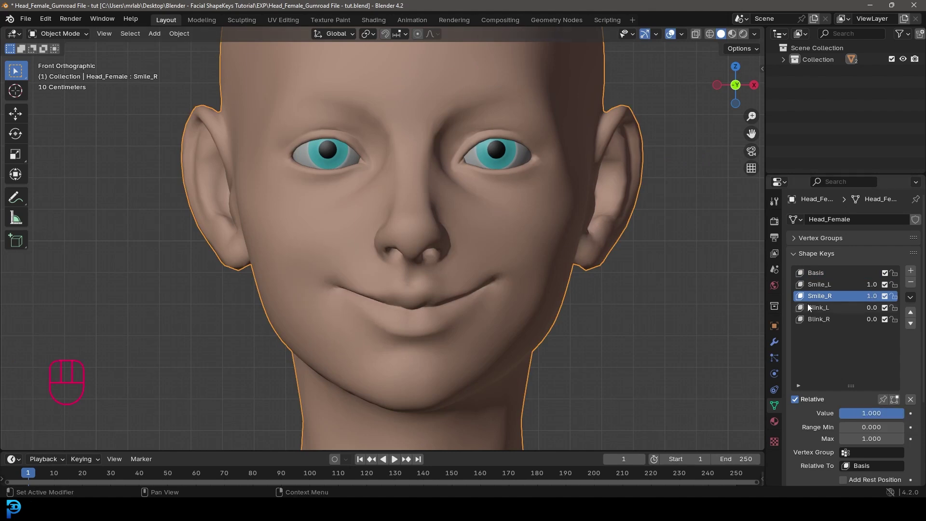
{"action": "left_click", "coordinate": [831, 305]}
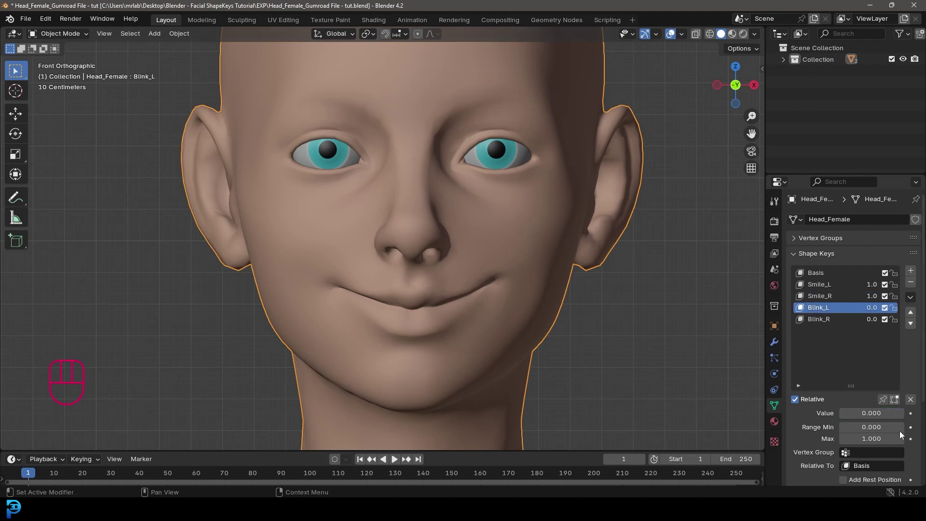
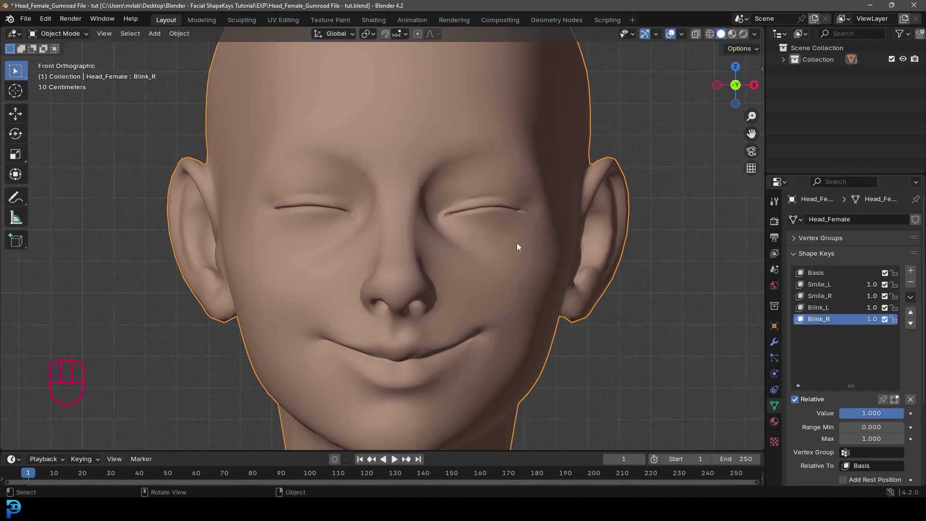
{"action": "left_click", "coordinate": [827, 287]}
{"action": "left_click_drag", "start_coordinate": [891, 415], "coordinate": [881, 415]}
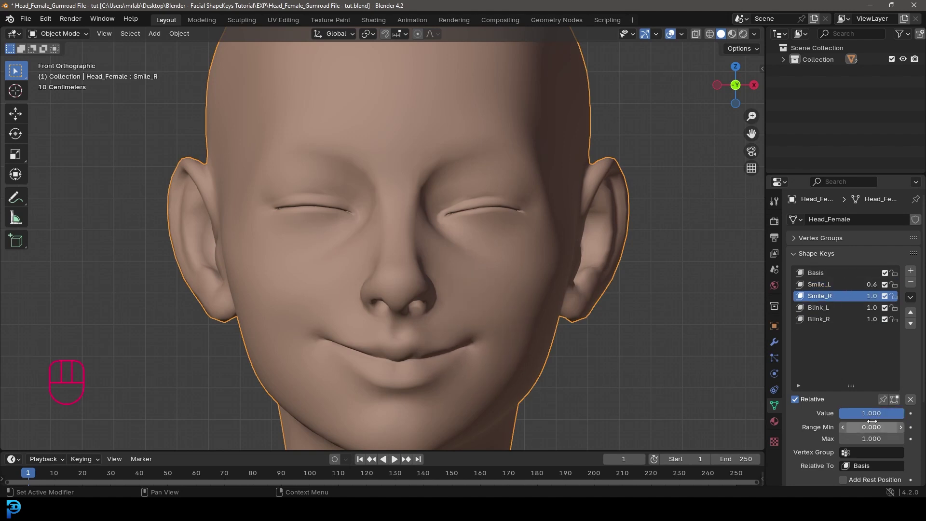
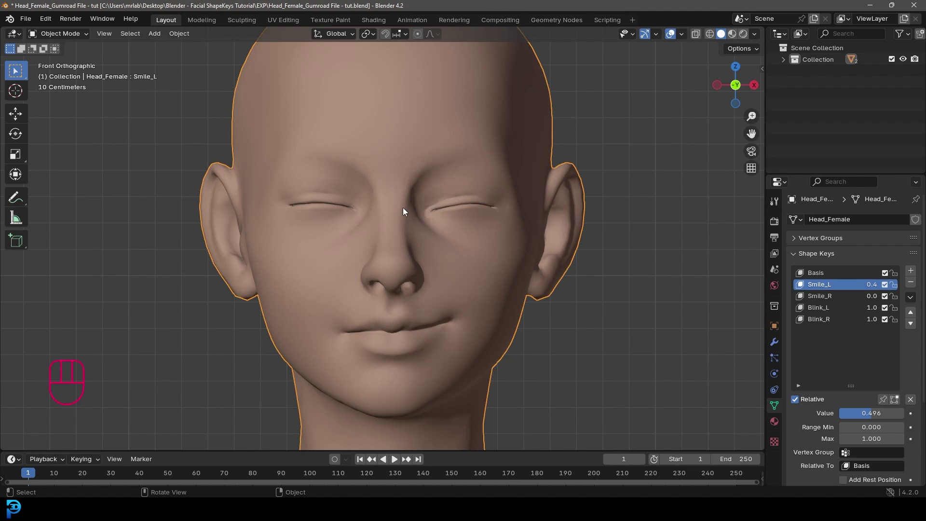
- Shift the view across the plain head with its neutral expression
{"action": "left_click_drag", "start_coordinate": [402, 214], "coordinate": [449, 196]}
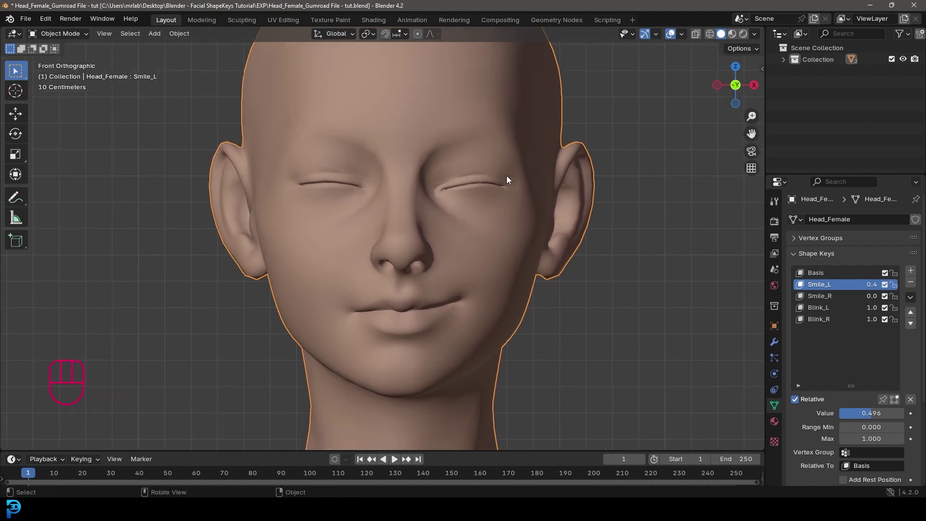
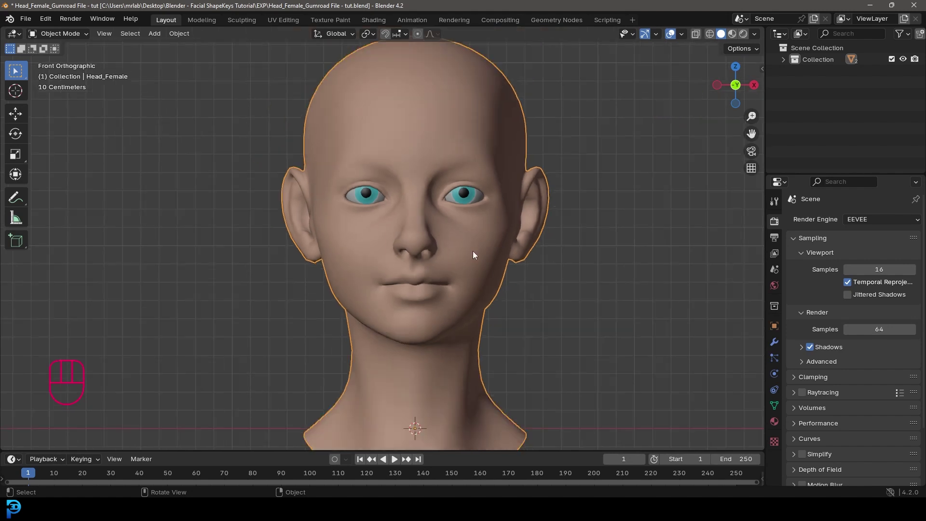
- In the head's mesh data properties, add a Basis shape key under Shape Keys
{"action": "middle_click", "coordinate": [467, 250]}
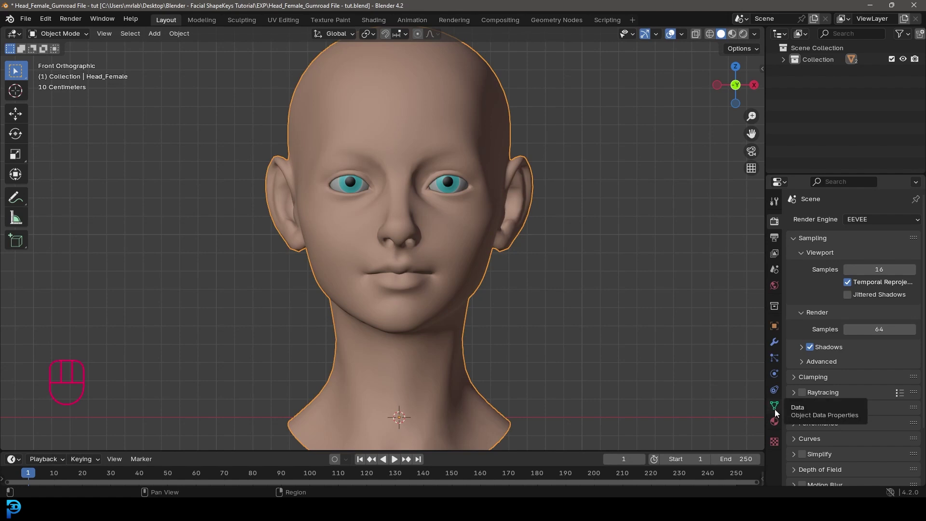
{"action": "left_click", "coordinate": [775, 408]}
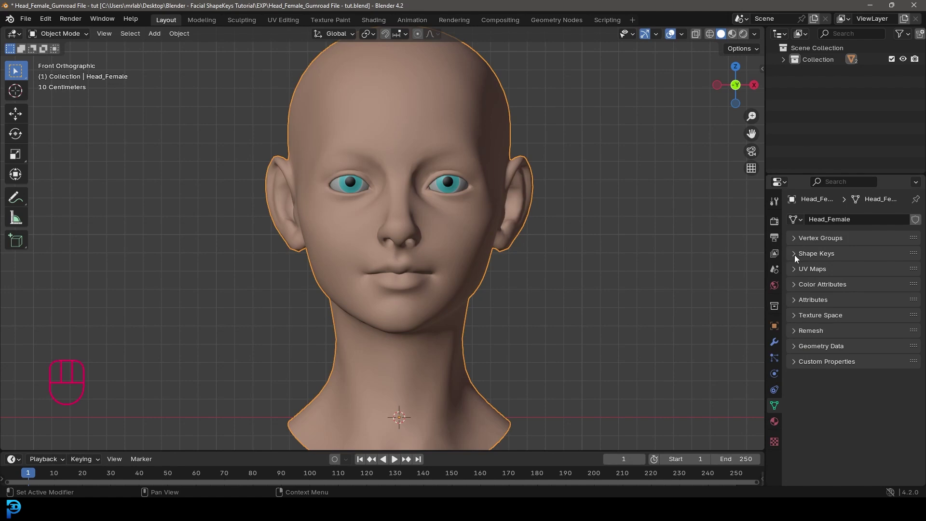
{"action": "left_click", "coordinate": [795, 258]}
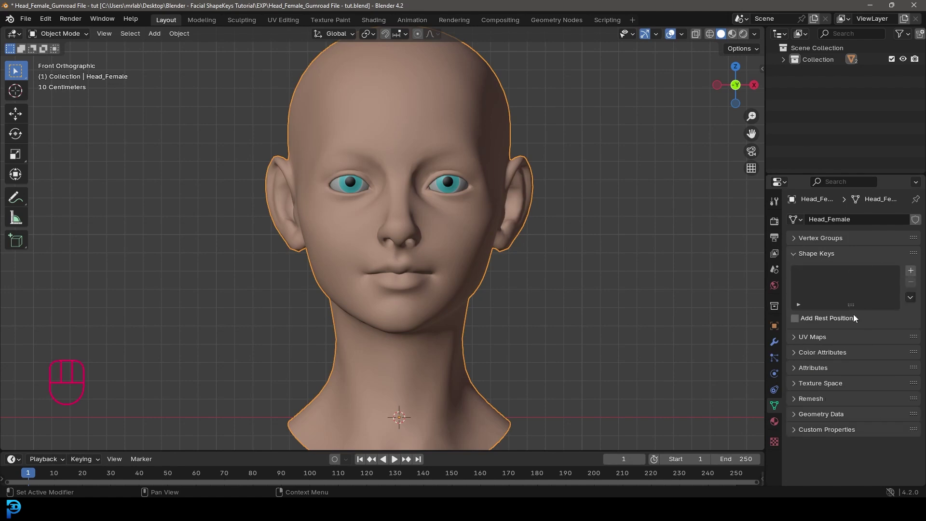
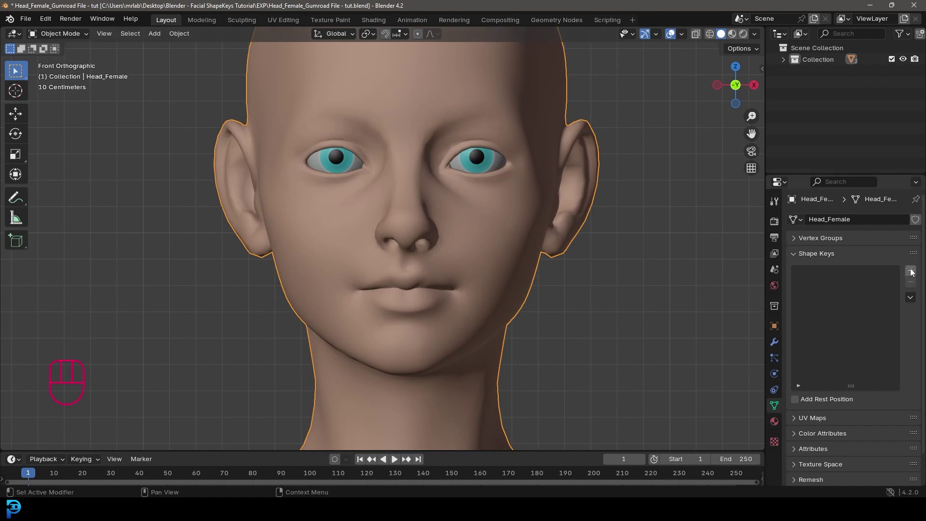
{"action": "left_click", "coordinate": [914, 272]}
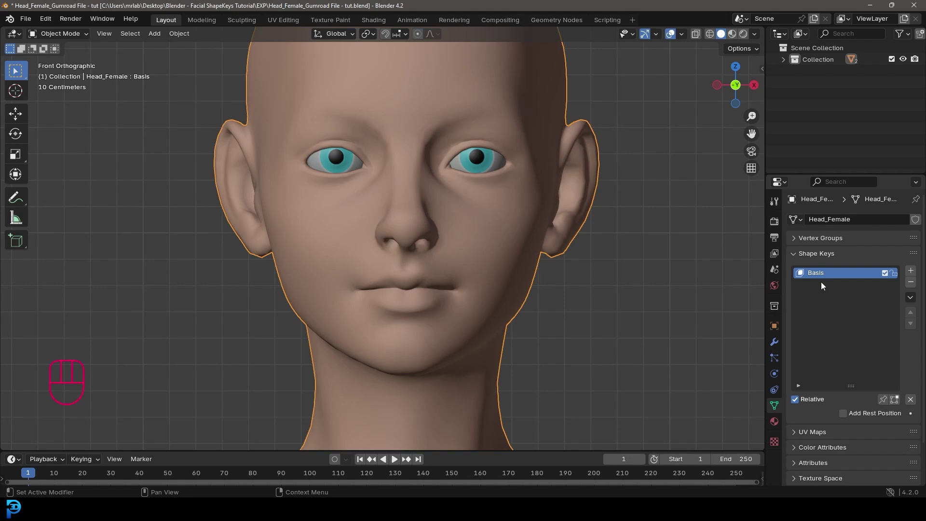
- Add Key 1, enter mesh editing and enable proportional editing for soft falloff
{"action": "left_click", "coordinate": [910, 273]}
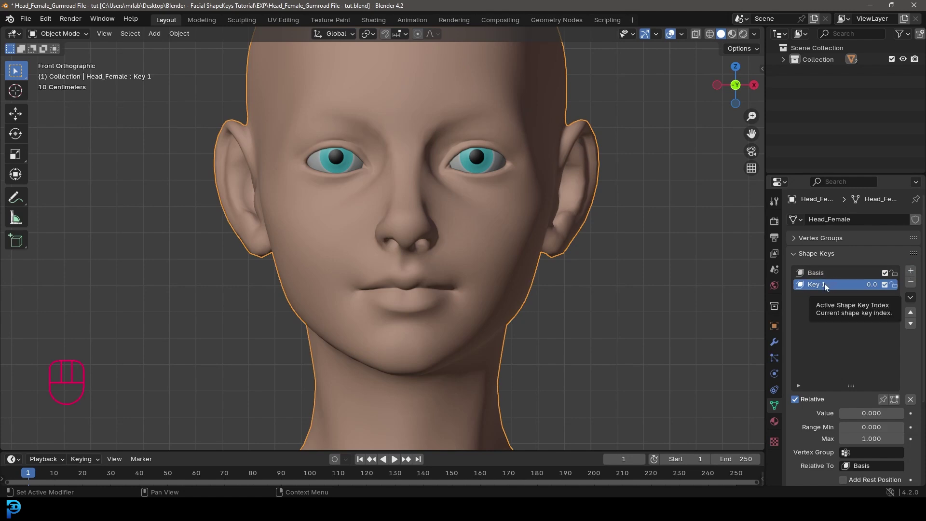
{"action": "key", "text": "Tab"}
{"action": "left_click_drag", "start_coordinate": [580, 186], "coordinate": [527, 243]}
{"action": "left_click_drag", "start_coordinate": [445, 374], "coordinate": [476, 312]}
{"action": "left_click", "coordinate": [466, 118]}
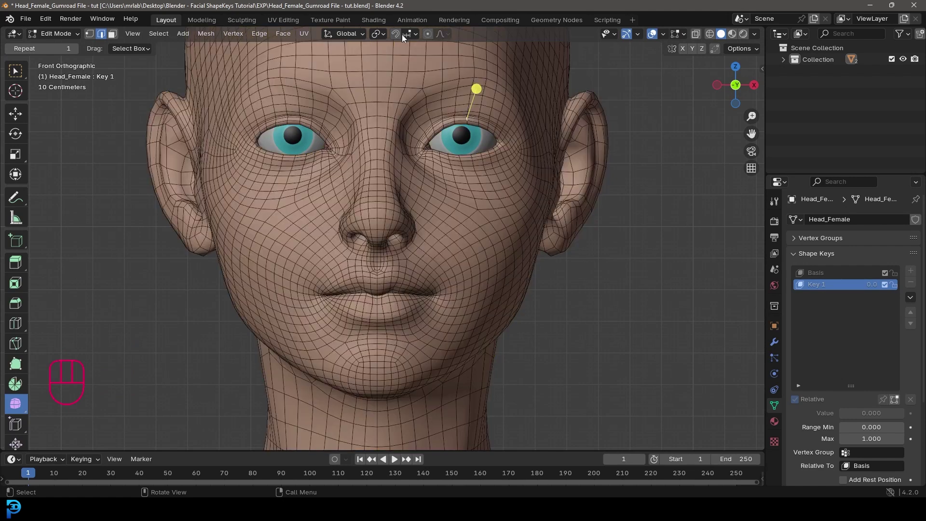
{"action": "left_click", "coordinate": [431, 40]}
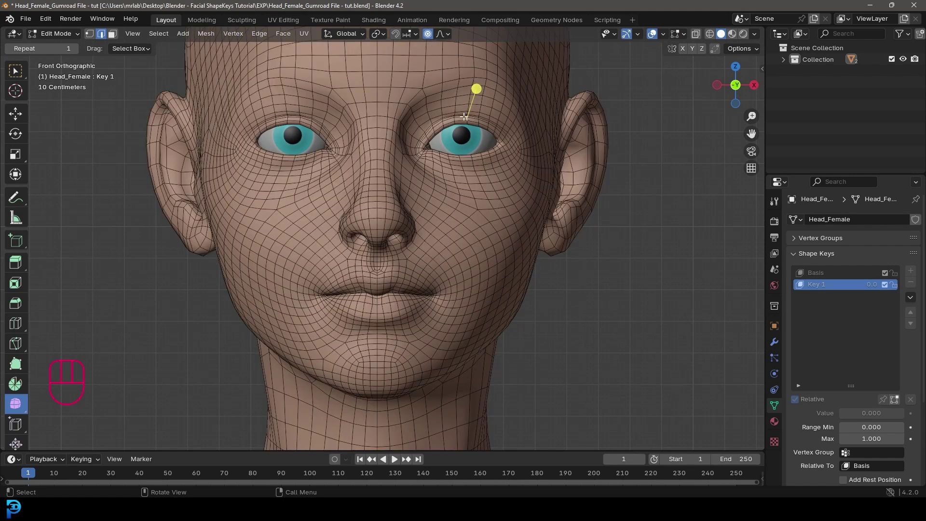
- Drag the upper eyelid vertex down to close the eye, then set Key 1 to value 1
{"action": "left_click", "coordinate": [461, 119]}
{"action": "key", "text": "g"}
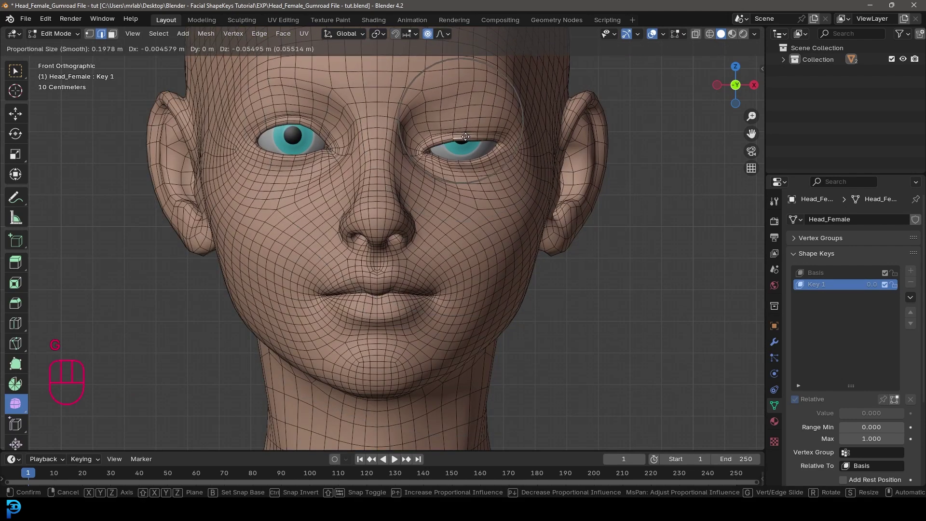
{"action": "left_click", "coordinate": [490, 132]}
{"action": "key", "text": "g"}
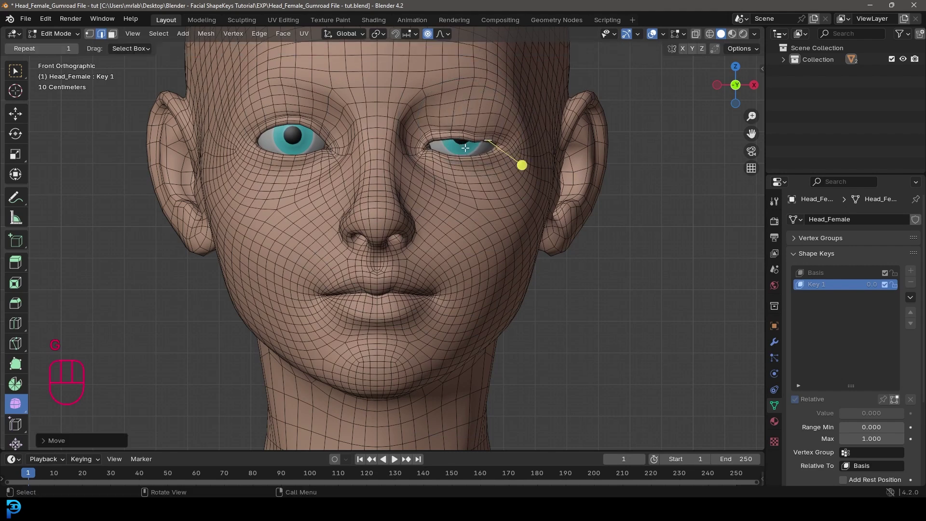
{"action": "key", "text": "Tab"}
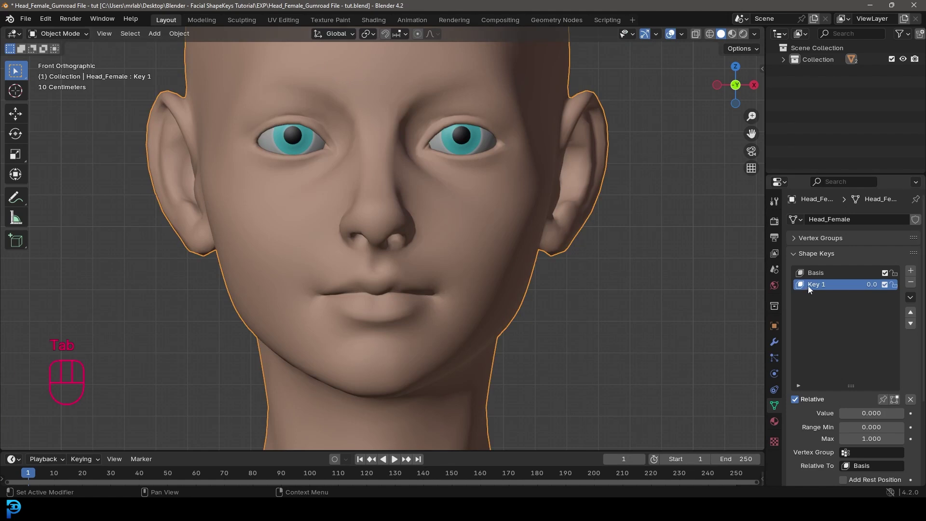
{"action": "left_click_drag", "start_coordinate": [855, 416], "coordinate": [906, 416]}
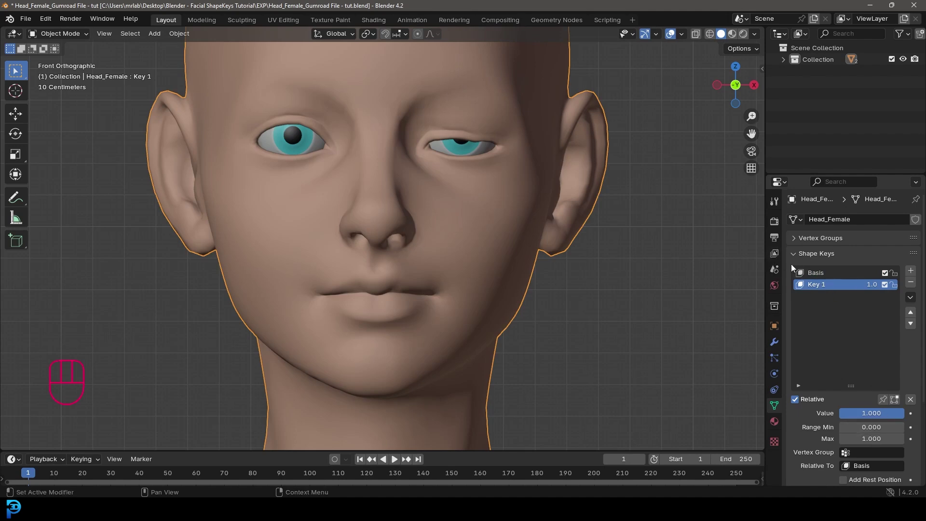
{"action": "key", "text": "Tab"}
{"action": "left_click_drag", "start_coordinate": [468, 174], "coordinate": [491, 247]}
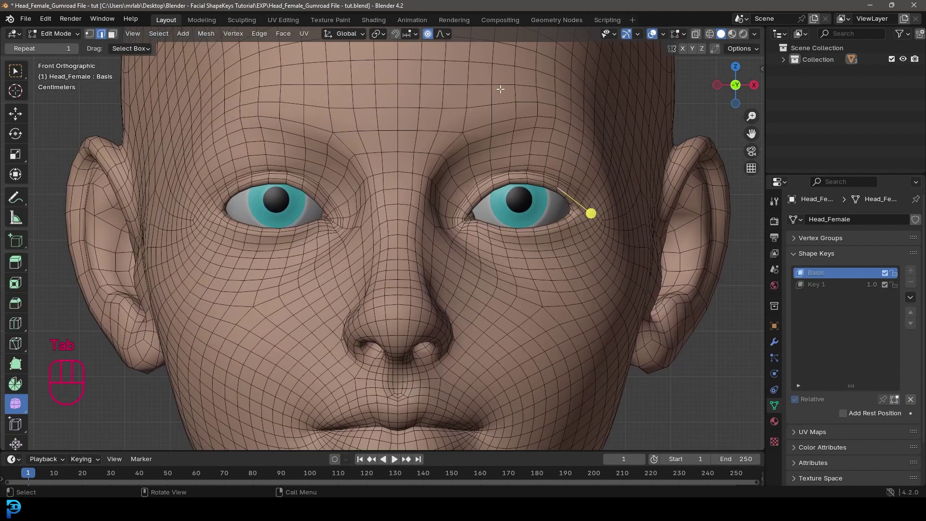
{"action": "left_click", "coordinate": [90, 37]}
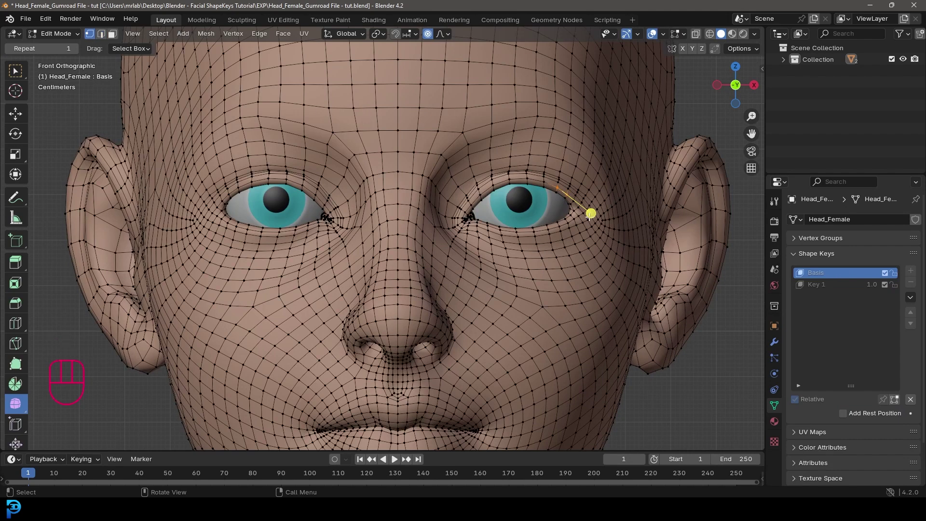
{"action": "left_click", "coordinate": [818, 288]}
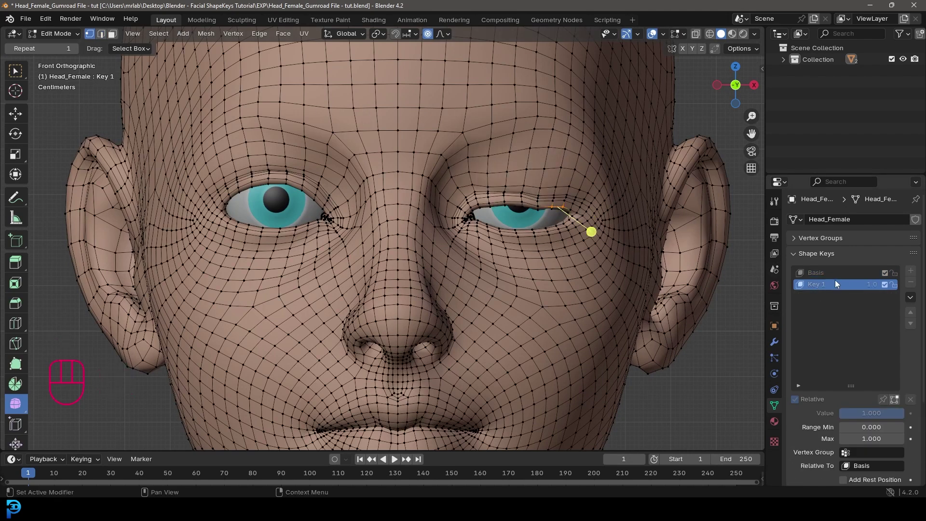
{"action": "left_click_drag", "start_coordinate": [593, 223], "coordinate": [555, 257]}
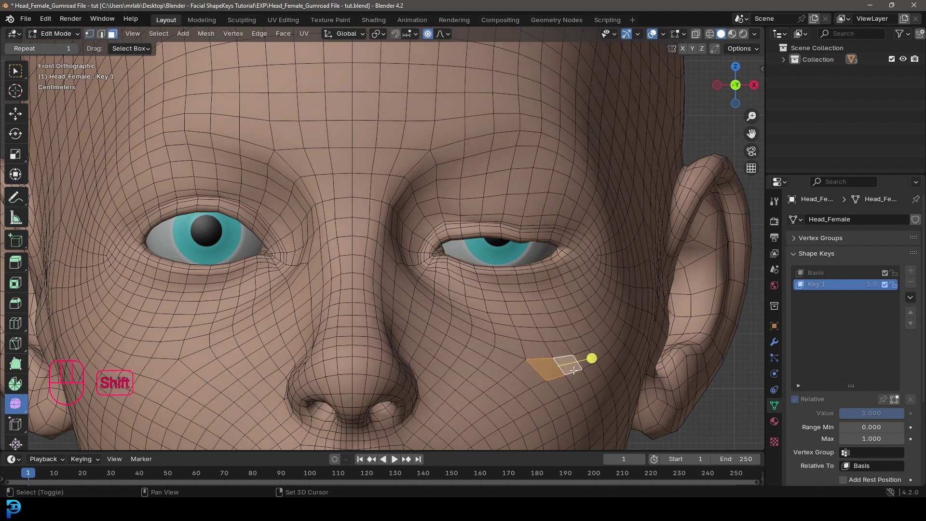
{"action": "key", "text": "e"}
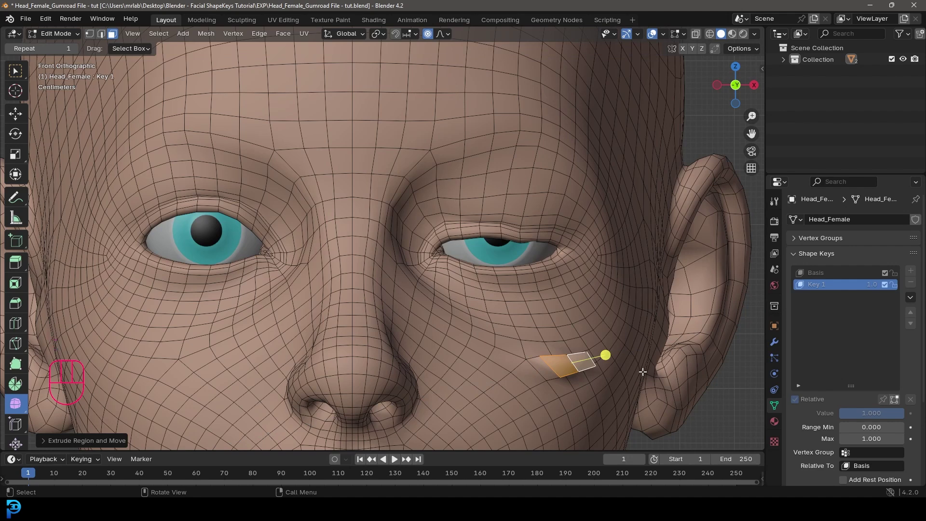
{"action": "key", "text": "ctrl+z"}
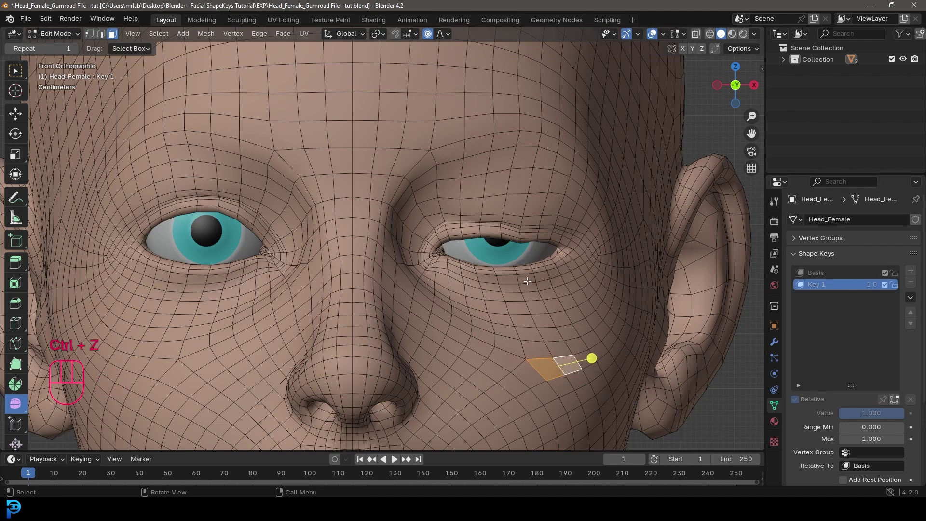
{"action": "key", "text": "ctrl+z"}
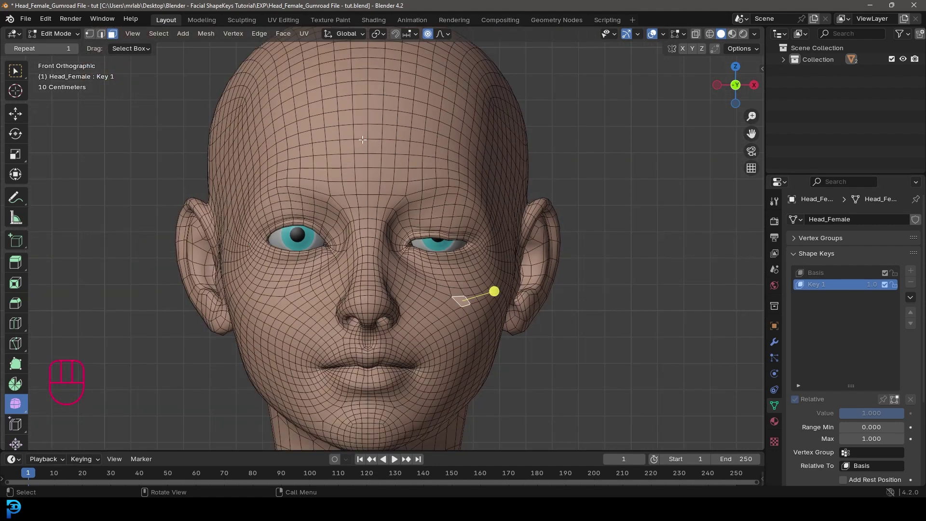
- Delete the old Key 1 and add a fresh shape key in its place
{"action": "key", "text": "Tab"}
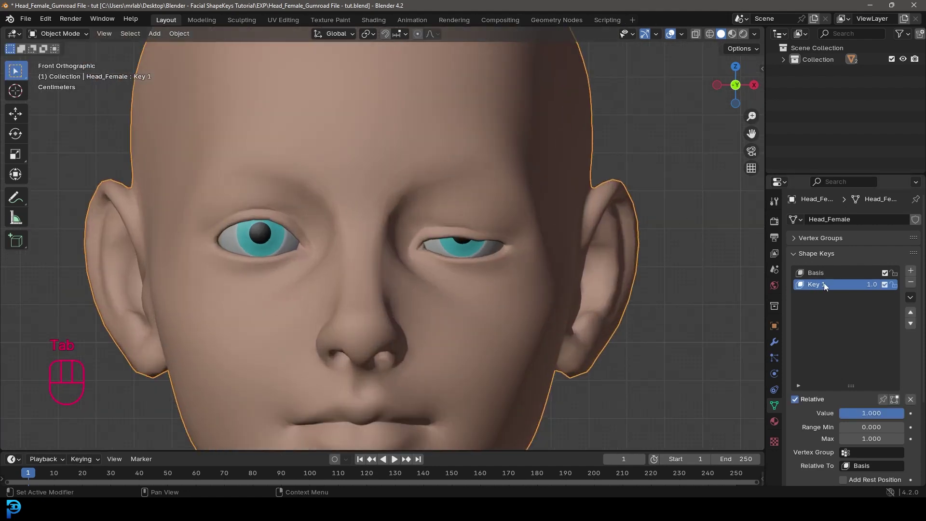
{"action": "left_click", "coordinate": [915, 286]}
{"action": "left_click_drag", "start_coordinate": [409, 246], "coordinate": [481, 221]}
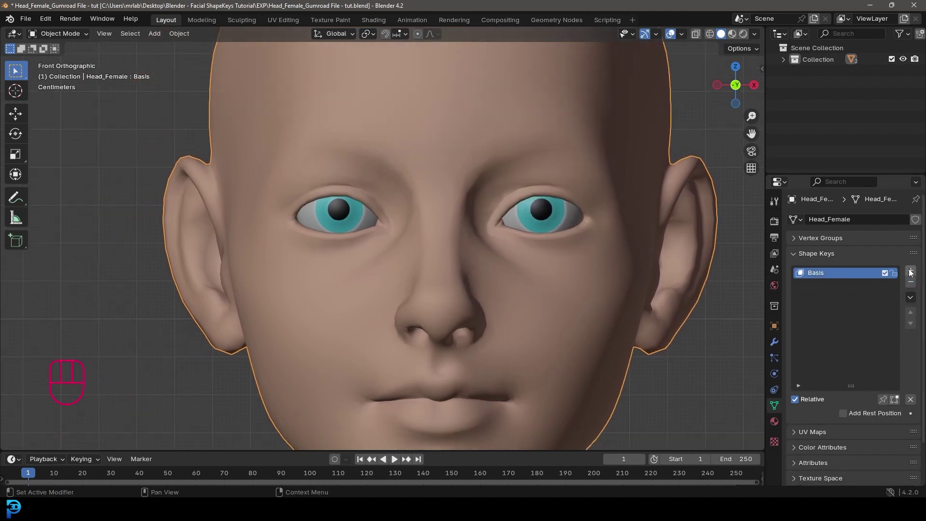
{"action": "left_click", "coordinate": [914, 270]}
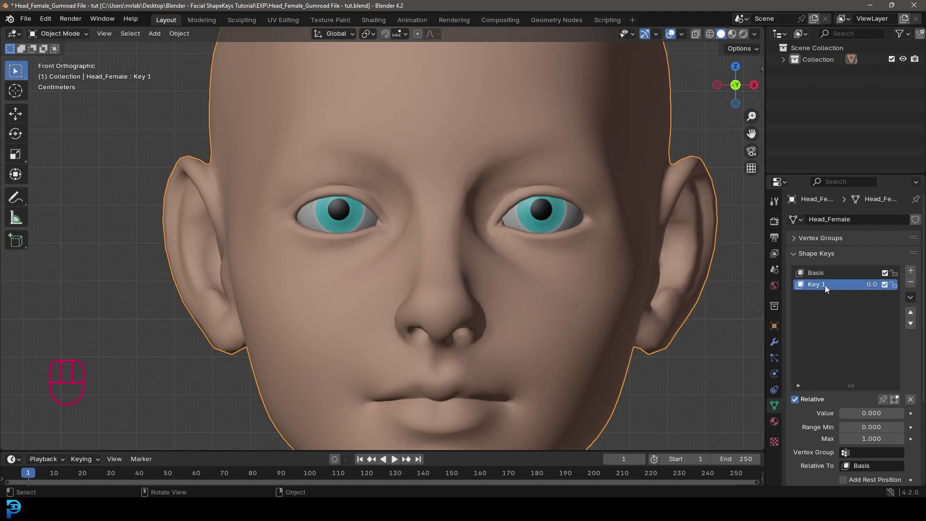
{"action": "key", "text": "Tab"}
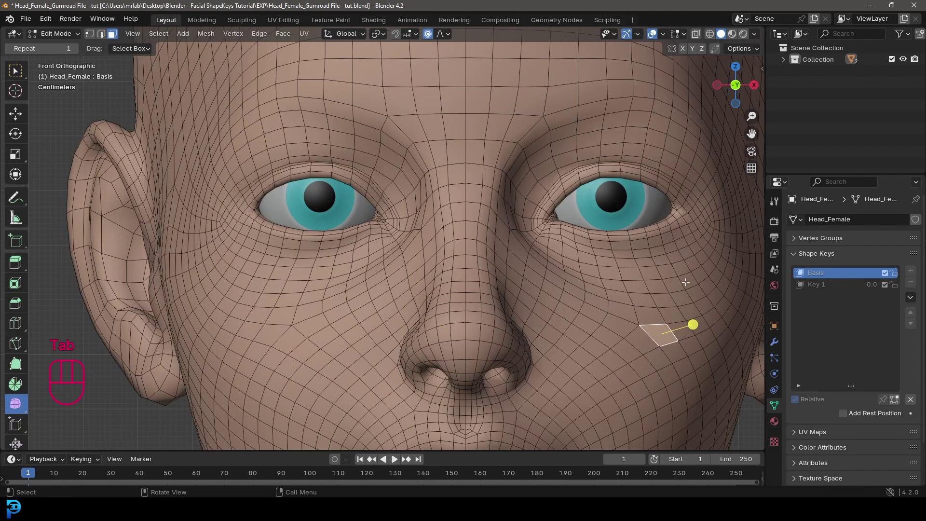
{"action": "key", "text": "g"}
{"action": "key", "text": "Tab"}
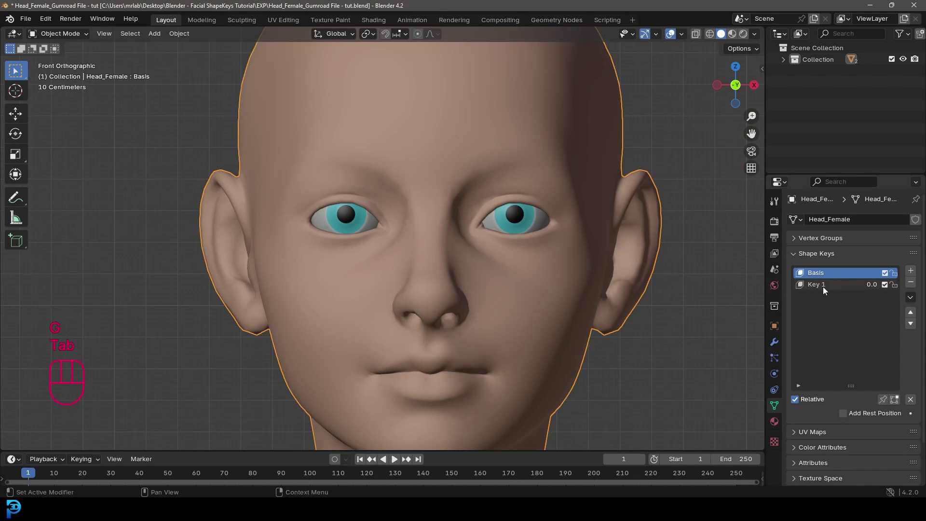
- Rename the new shape key to Smile_L and zoom in on the lower face
{"action": "left_click_drag", "start_coordinate": [570, 348], "coordinate": [544, 295]}
{"action": "left_click", "coordinate": [822, 290]}
{"action": "left_click_drag", "start_coordinate": [822, 290], "coordinate": [824, 289]}
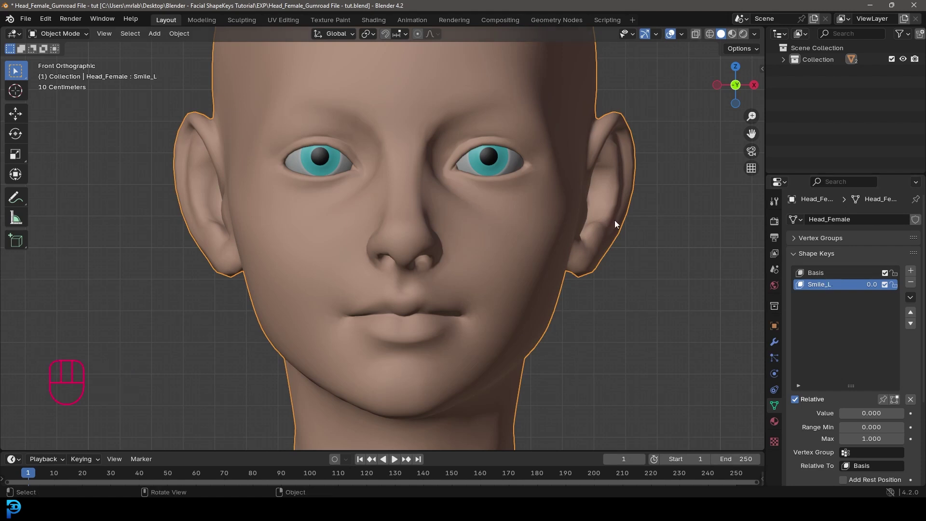
{"action": "left_click_drag", "start_coordinate": [468, 309], "coordinate": [464, 285]}
{"action": "middle_click", "coordinate": [466, 298]}
{"action": "key", "text": "Tab"}
{"action": "left_click_drag", "start_coordinate": [514, 316], "coordinate": [474, 299]}
{"action": "left_click", "coordinate": [91, 39]}
{"action": "left_click", "coordinate": [466, 300]}
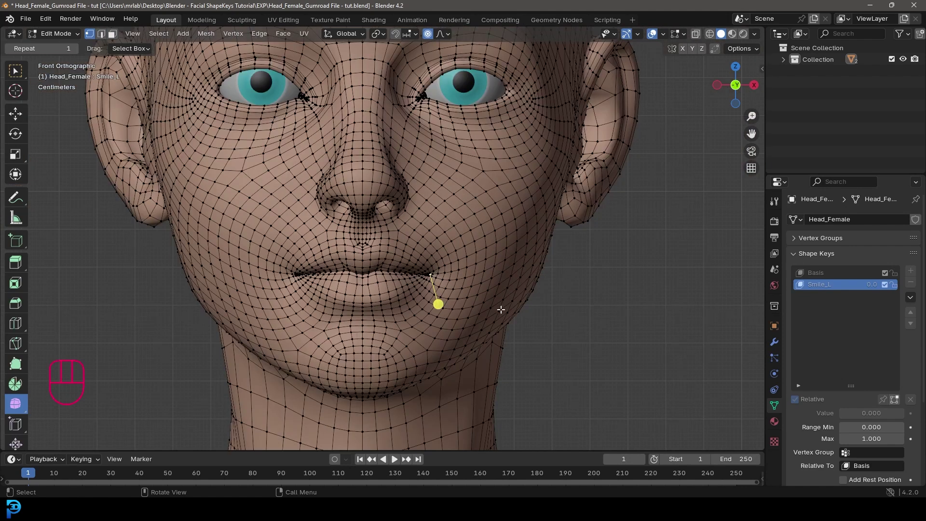
{"action": "key", "text": "g"}
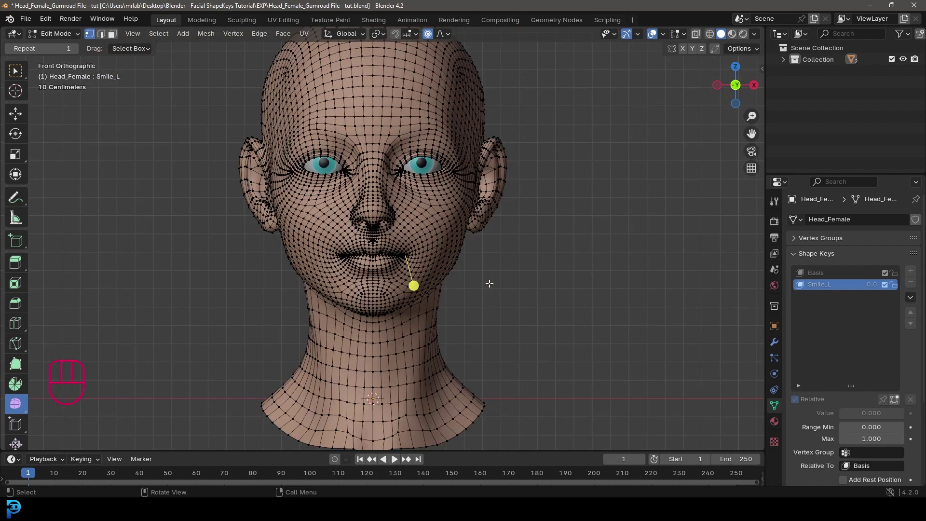
{"action": "left_click_drag", "start_coordinate": [562, 209], "coordinate": [314, 220]}
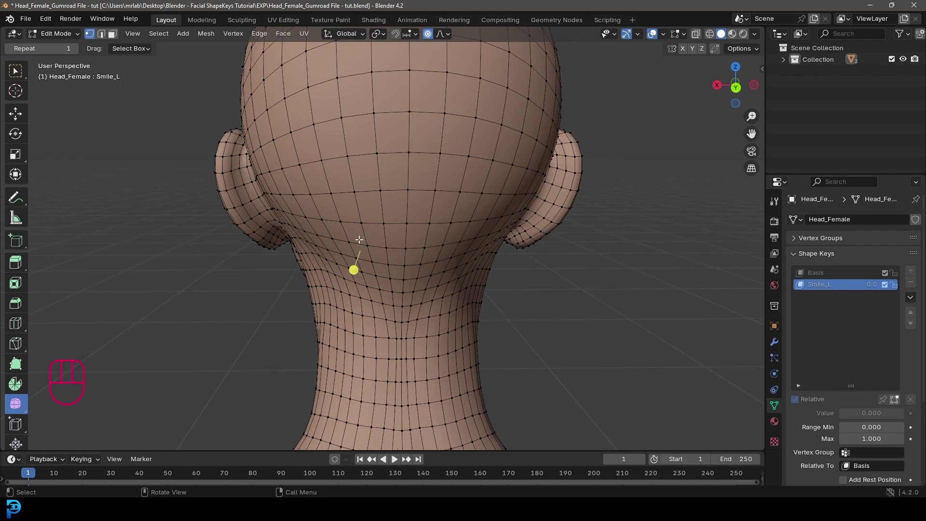
{"action": "left_click_drag", "start_coordinate": [351, 241], "coordinate": [518, 229]}
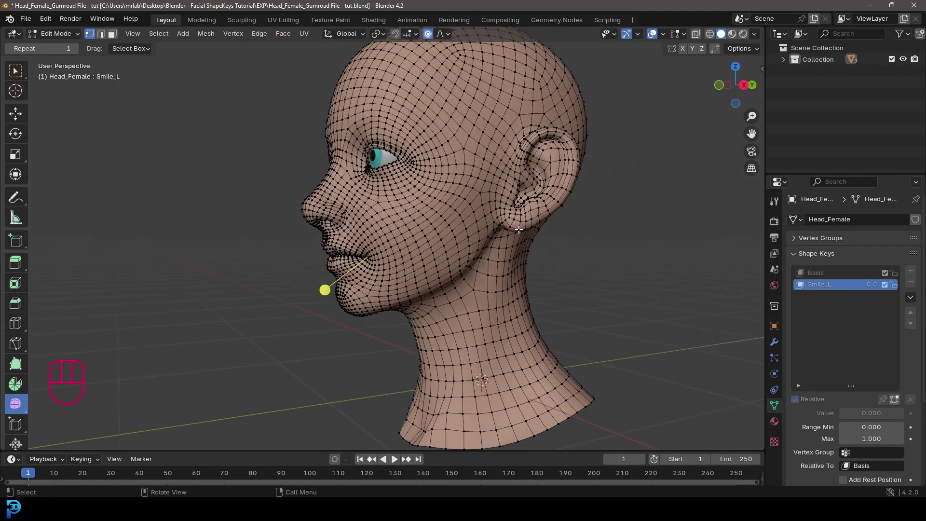
{"action": "key", "text": "KP_1"}
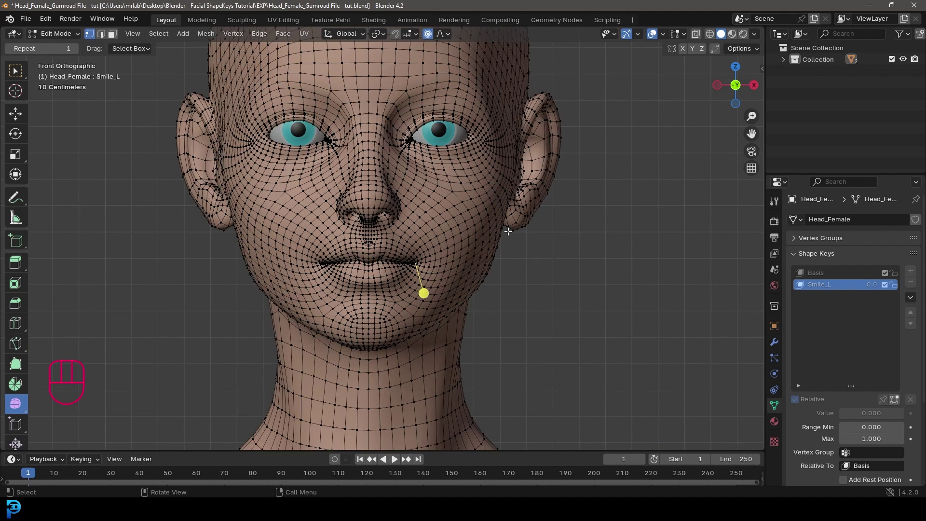
{"action": "left_click_drag", "start_coordinate": [407, 300], "coordinate": [377, 318]}
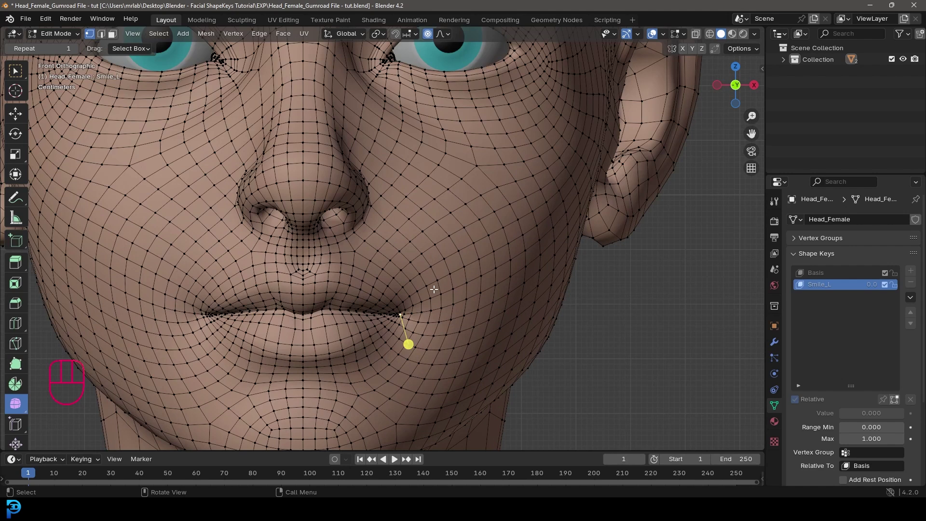
{"action": "left_click_drag", "start_coordinate": [429, 313], "coordinate": [522, 272]}
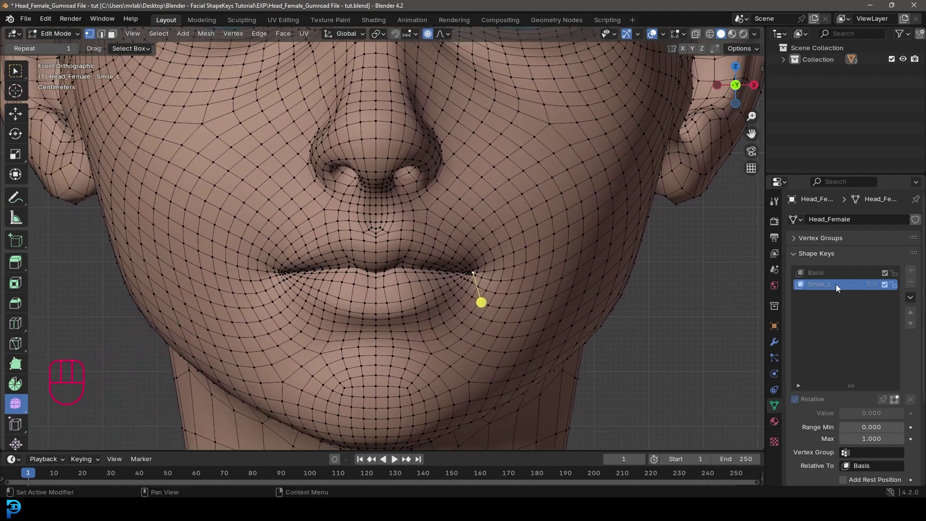
{"action": "left_click_drag", "start_coordinate": [492, 277], "coordinate": [483, 305]}
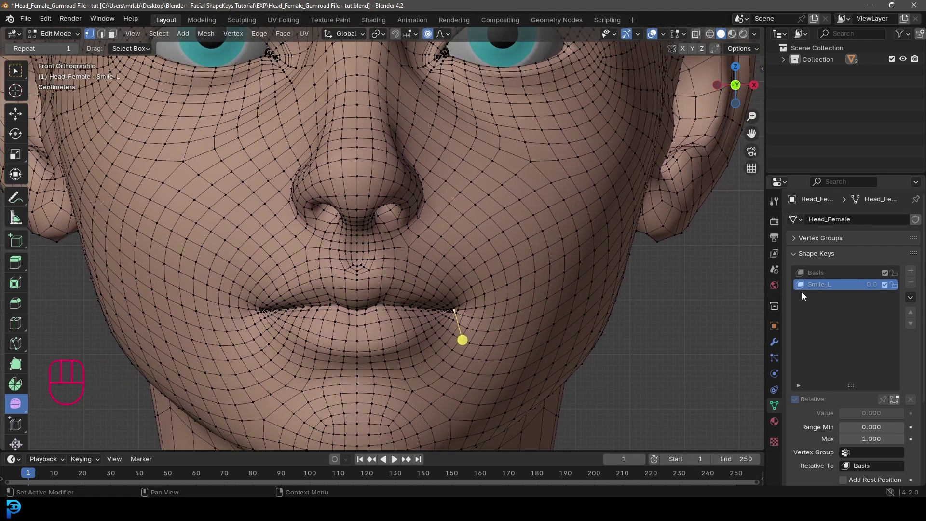
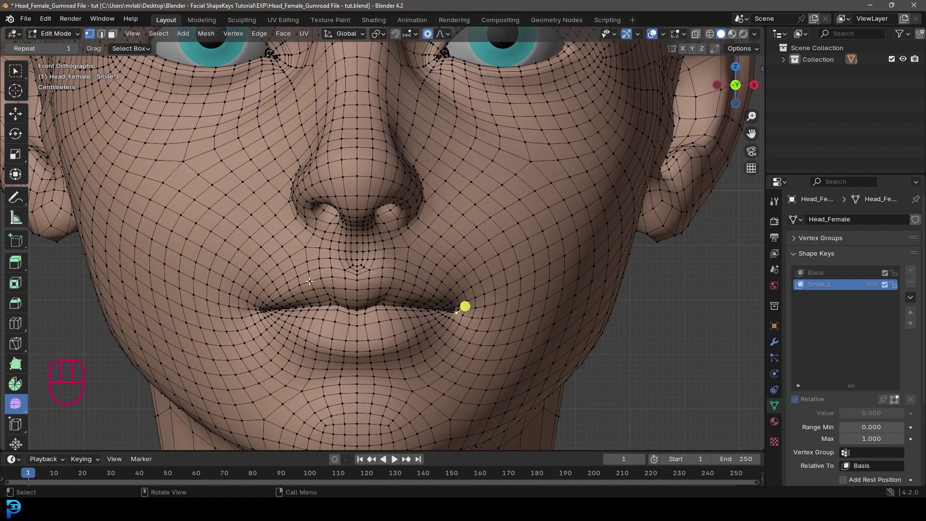
- Select the mouth-corner vertex and pull it upward into a smile with soft falloff
{"action": "left_click_drag", "start_coordinate": [475, 340], "coordinate": [444, 309]}
{"action": "left_click", "coordinate": [418, 270]}
{"action": "left_click_drag", "start_coordinate": [435, 276], "coordinate": [448, 304]}
{"action": "key", "text": "g"}
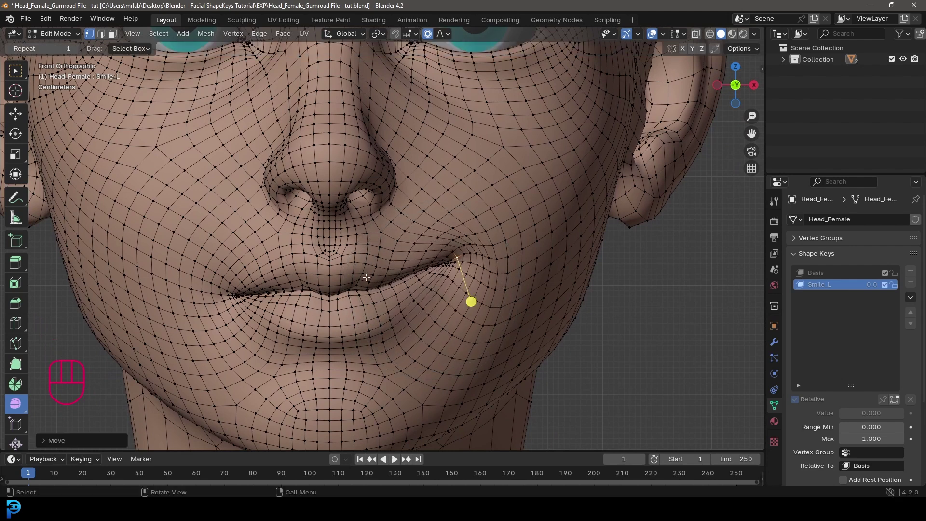
{"action": "left_click_drag", "start_coordinate": [289, 411], "coordinate": [291, 244]}
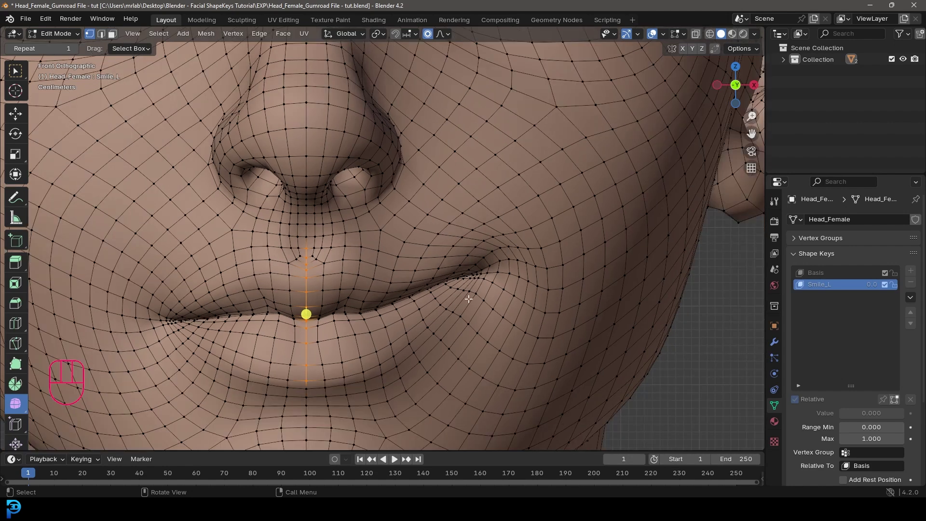
{"action": "left_click_drag", "start_coordinate": [475, 276], "coordinate": [466, 294]}
{"action": "key", "text": "g"}
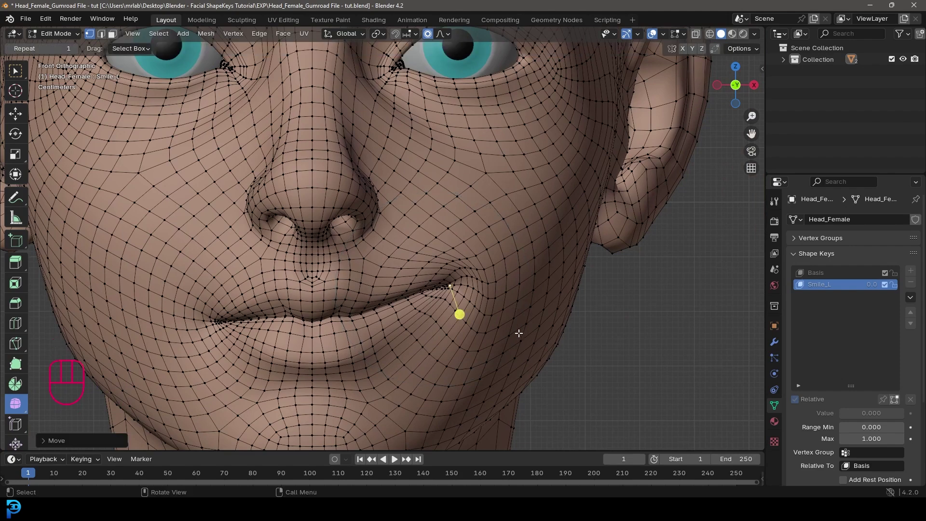
- From Right Orthographic view, lift the mouth corner further and shift it in depth
{"action": "key", "text": "KP_3"}
{"action": "left_click_drag", "start_coordinate": [301, 282], "coordinate": [313, 280]}
{"action": "key", "text": "g"}
{"action": "left_click", "coordinate": [351, 230]}
{"action": "key", "text": "g"}
{"action": "left_click", "coordinate": [372, 295]}
- In side view, nudge the cheek vertices upward with soft falloff in several moves
{"action": "key", "text": "g"}
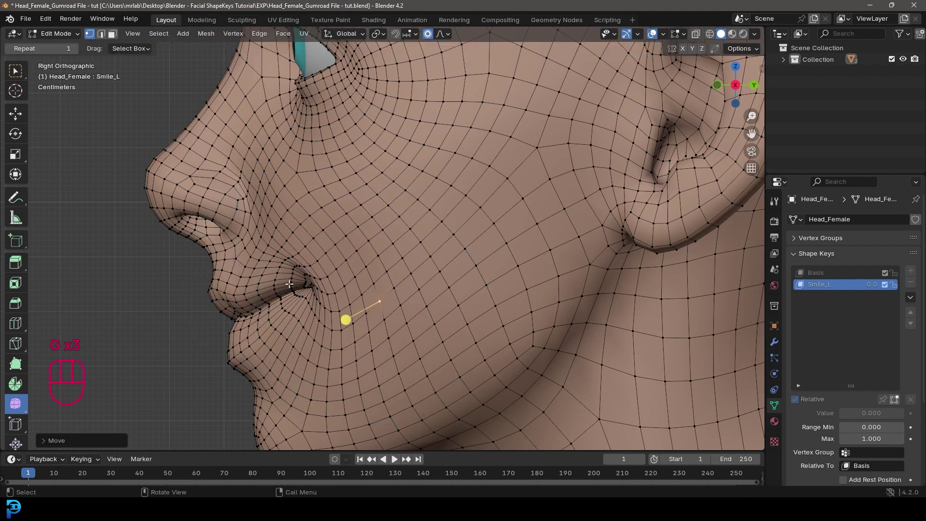
{"action": "left_click", "coordinate": [285, 280]}
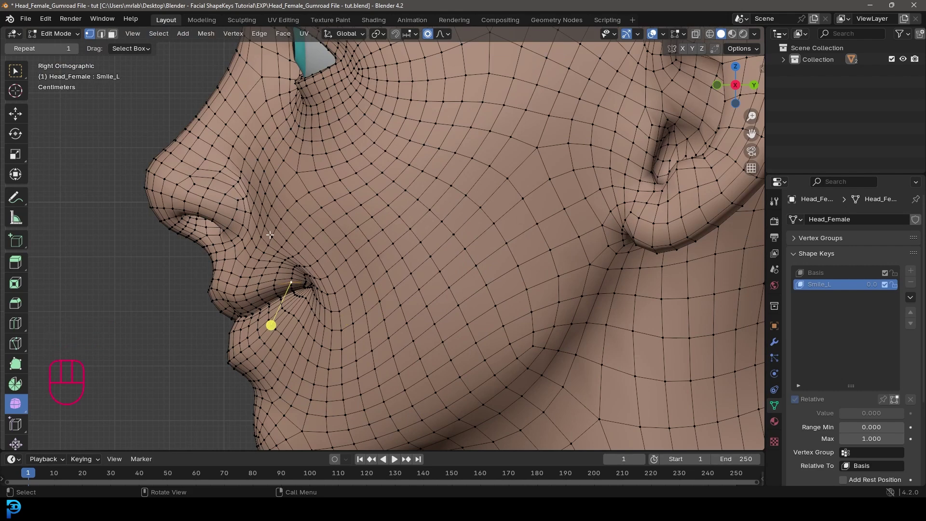
{"action": "key", "text": "g"}
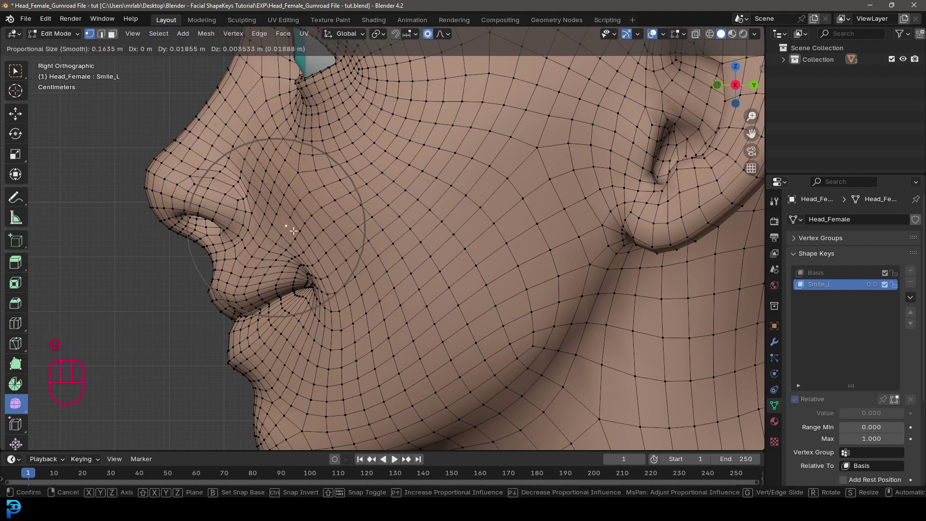
{"action": "key", "text": "g"}
{"action": "left_click", "coordinate": [289, 265]}
{"action": "key", "text": "g"}
{"action": "key", "text": "g"}
{"action": "left_click", "coordinate": [336, 295]}
{"action": "key", "text": "g"}
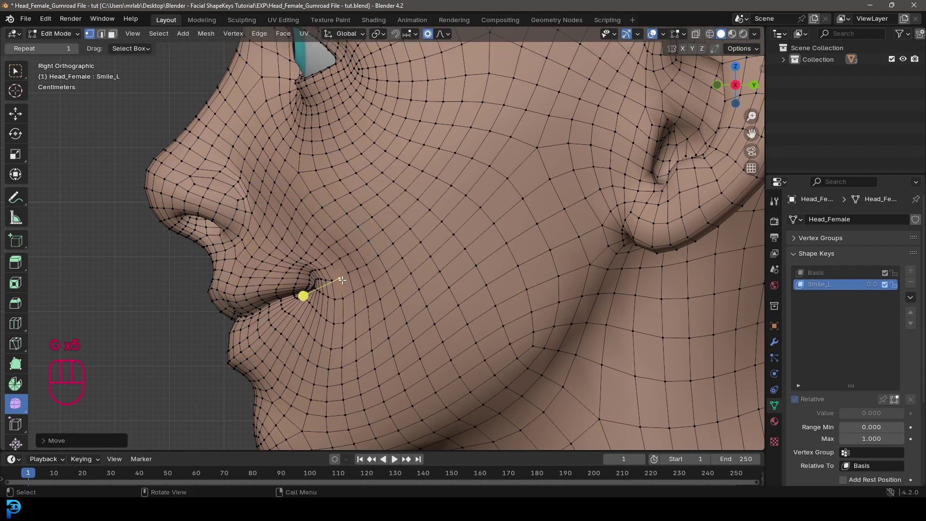
{"action": "key", "text": "g"}
- From front view, raise the mouth-corner vertex higher into a clearer smile
{"action": "key", "text": "KP_1"}
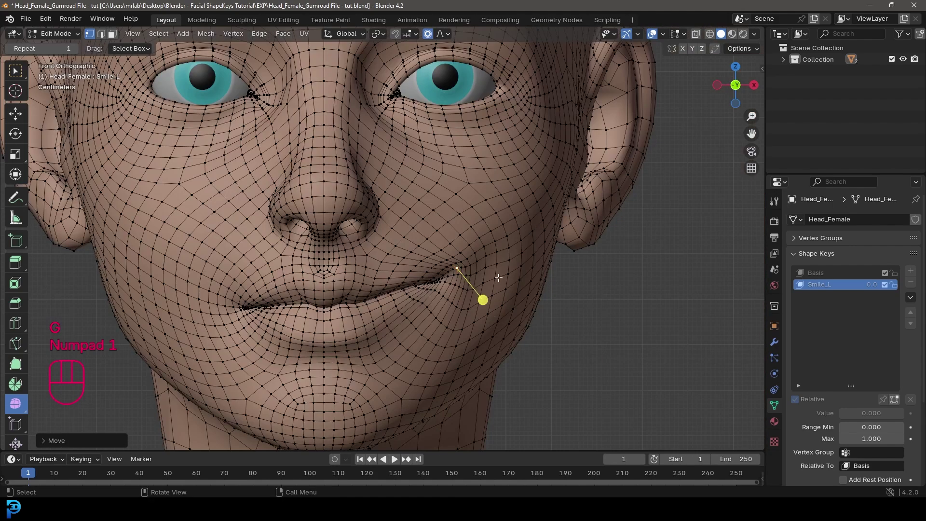
{"action": "left_click", "coordinate": [531, 275]}
{"action": "key", "text": "g"}
{"action": "left_click", "coordinate": [489, 295]}
{"action": "key", "text": "g"}
{"action": "key", "text": "g"}
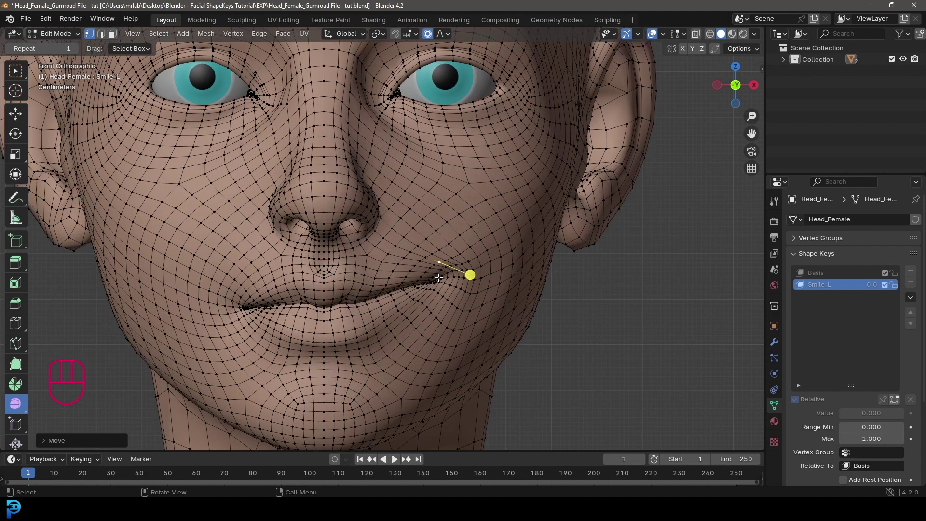
{"action": "left_click", "coordinate": [61, 40]}
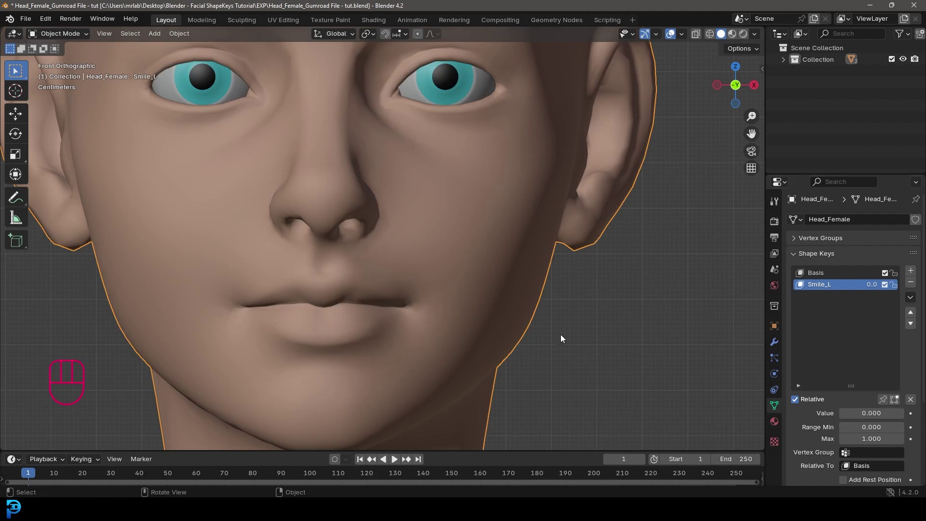
- Return to object mode with the whole face framed to view Smile_L at full strength
{"action": "key", "text": "Tab"}
{"action": "key", "text": "g"}
{"action": "key", "text": "Tab"}
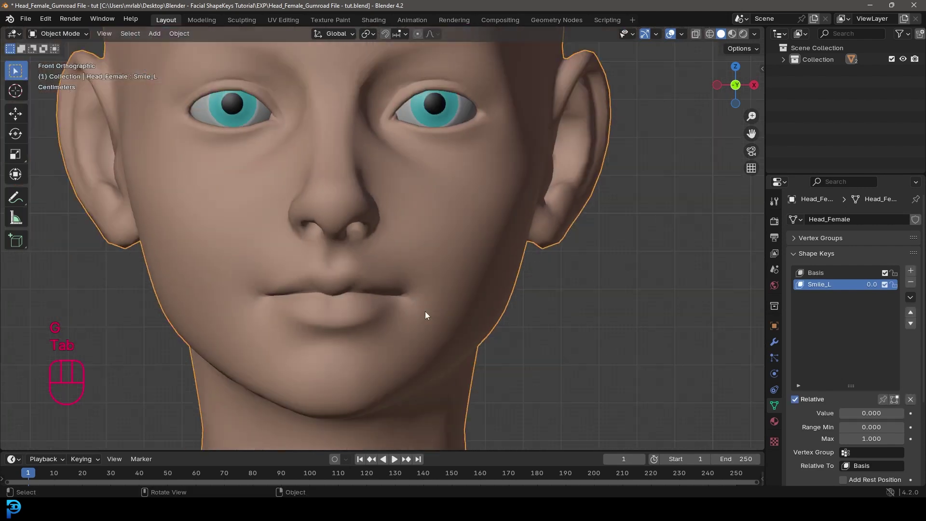
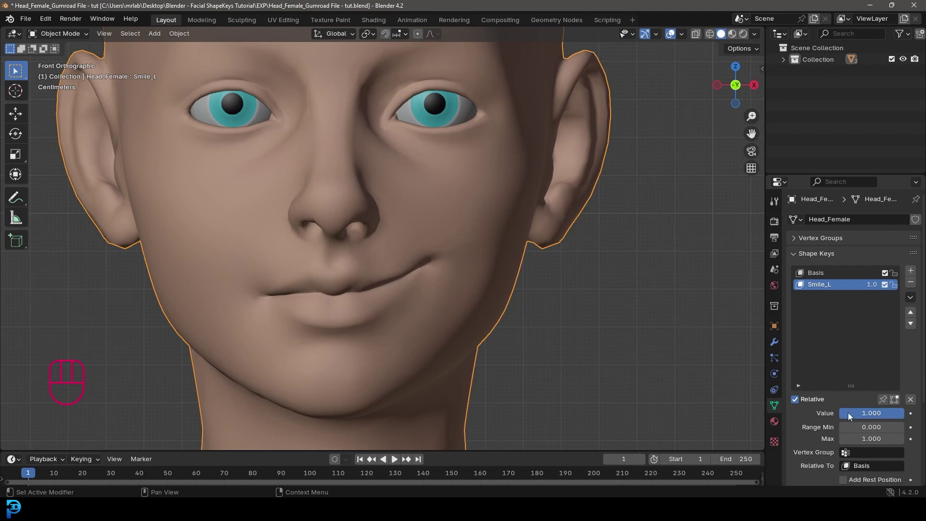
- Create Key 2 with New Shape from Mix, then mirror it to the other side
{"action": "left_click_drag", "start_coordinate": [913, 299], "coordinate": [856, 313]}
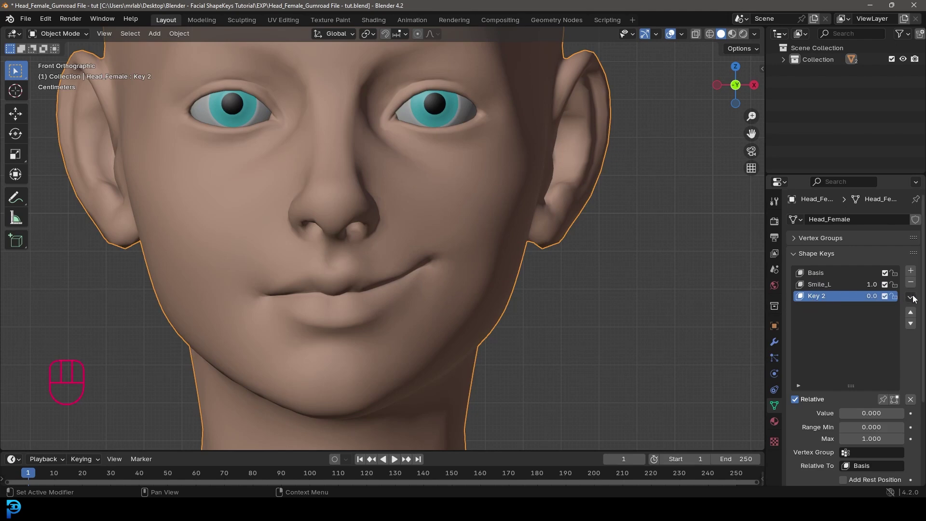
{"action": "left_click_drag", "start_coordinate": [914, 298], "coordinate": [873, 327]}
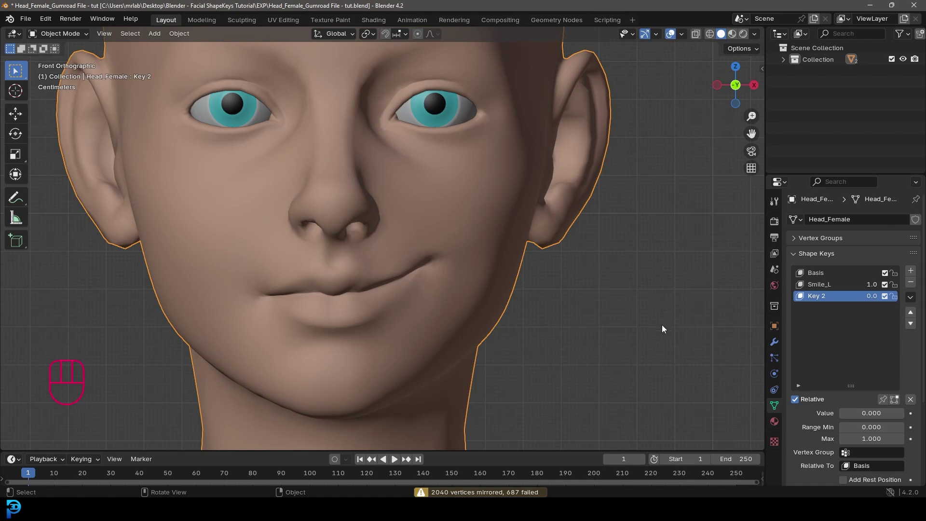
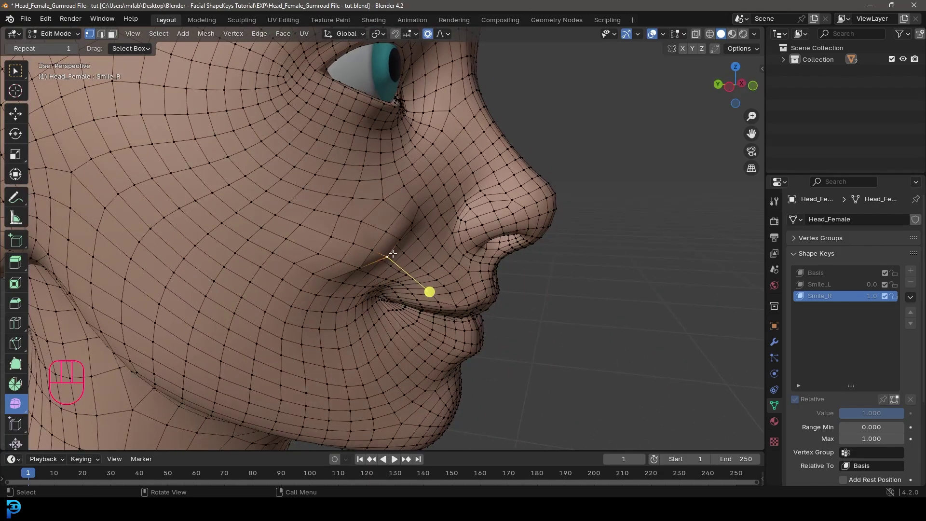
- Grow the mouth-corner vertex selection three times and smooth the cheek vertices
{"action": "key", "text": "ctrl+KP_Add"}
{"action": "key", "text": "ctrl+KP_Add"}
{"action": "key", "text": "ctrl+KP_Add"}
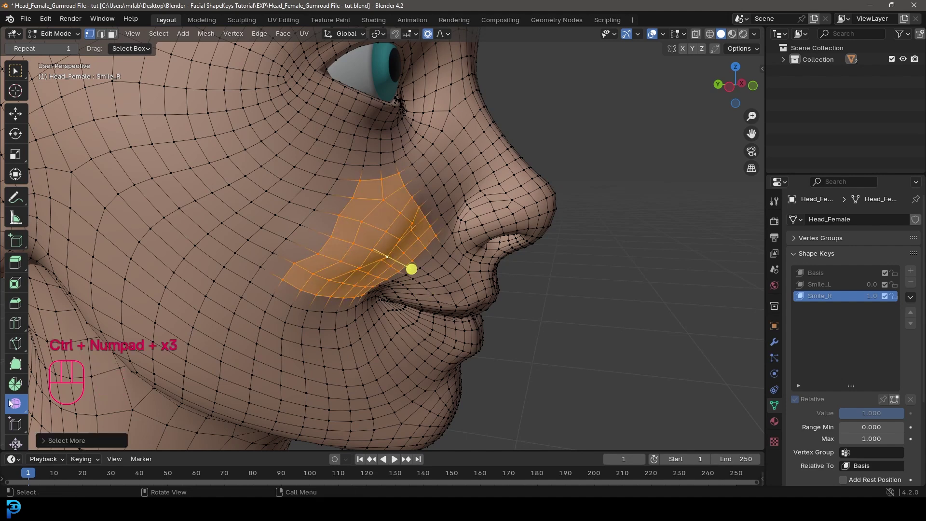
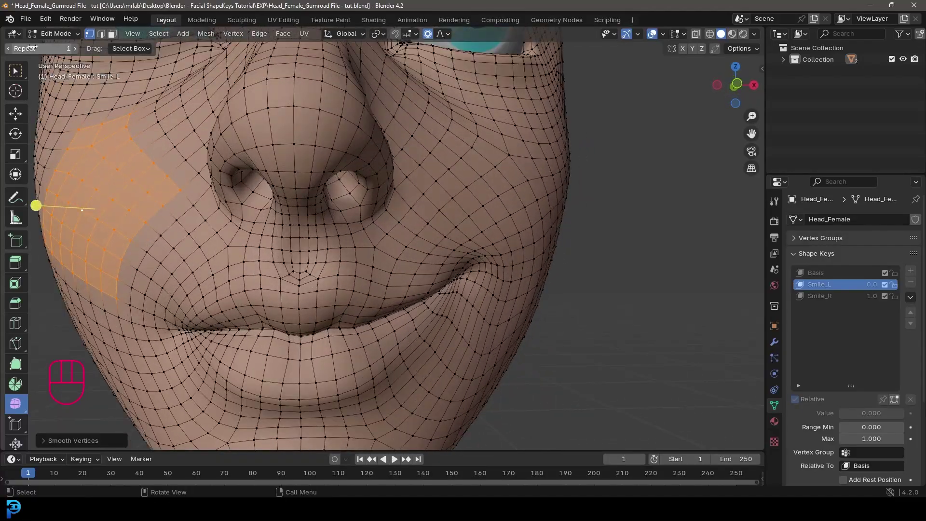
{"action": "left_click_drag", "start_coordinate": [48, 38], "coordinate": [77, 53]}
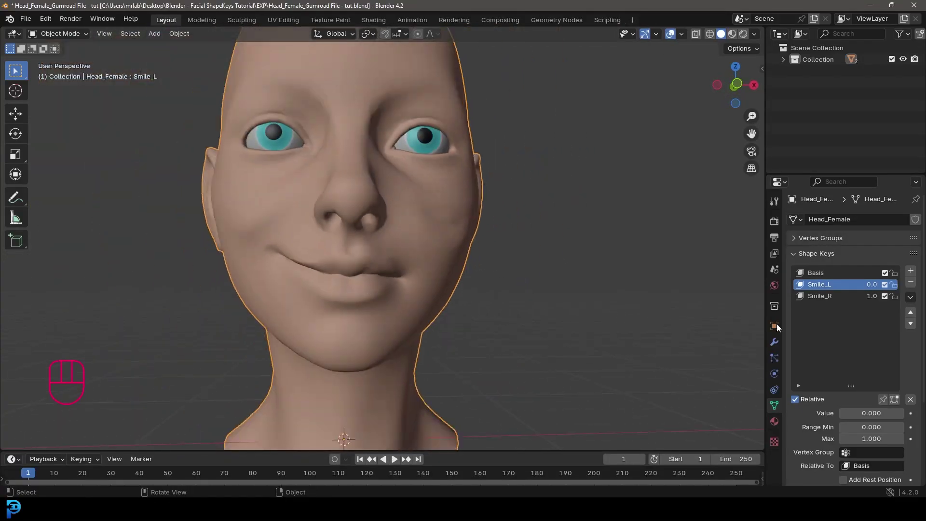
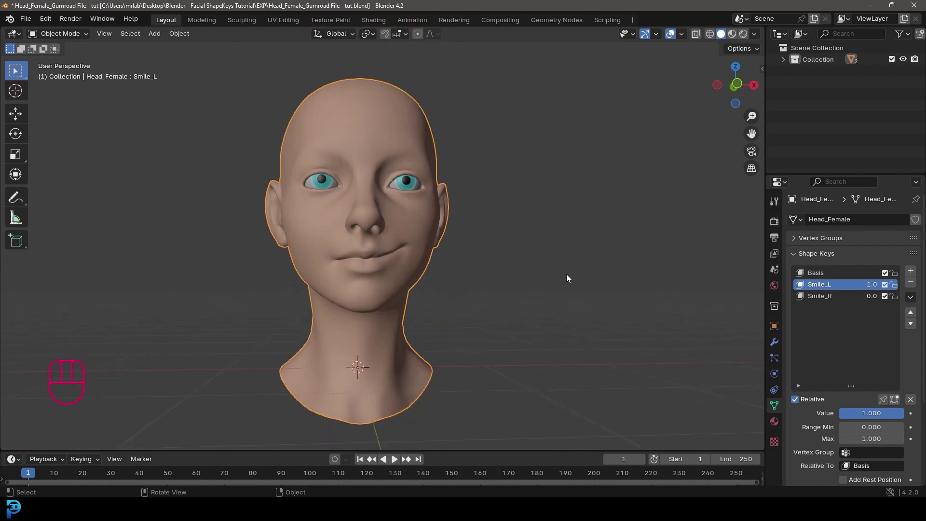
- Tweak the Smile_L mouth-corner vertex, test Smile_L and Smile_R together, then clear all key weights to zero
{"action": "key", "text": "KP_1"}
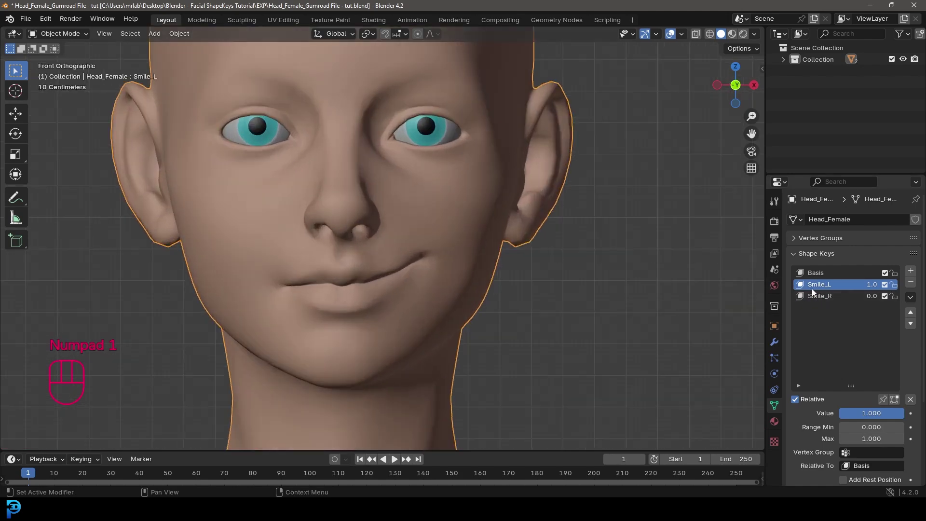
{"action": "key", "text": "Tab"}
{"action": "left_click", "coordinate": [442, 262]}
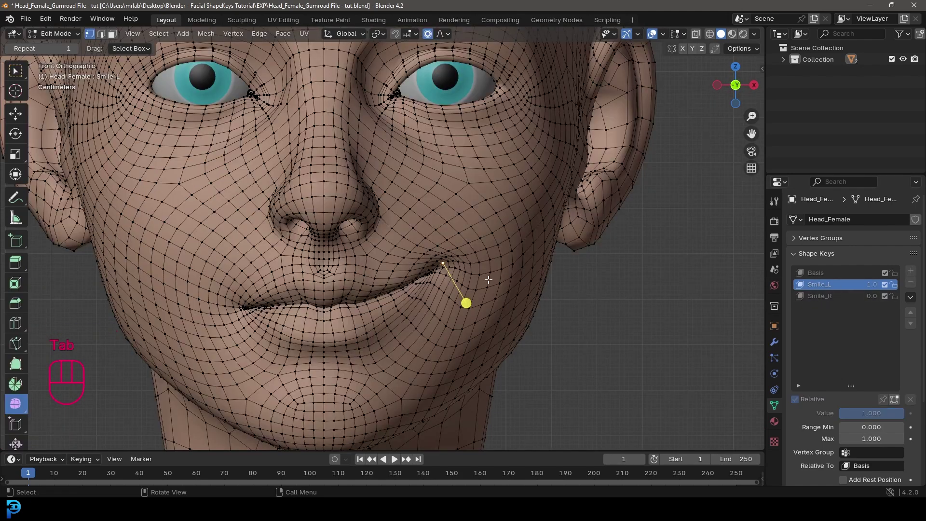
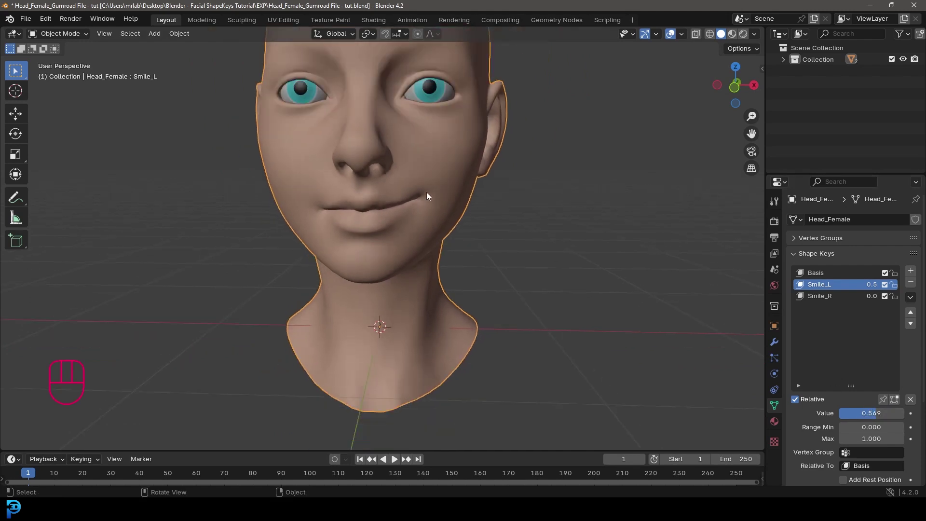
{"action": "middle_click", "coordinate": [456, 206]}
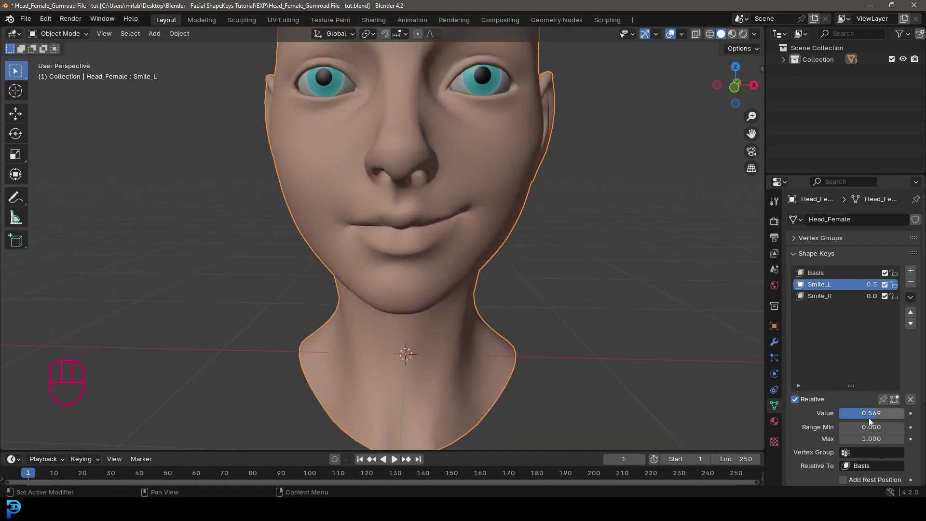
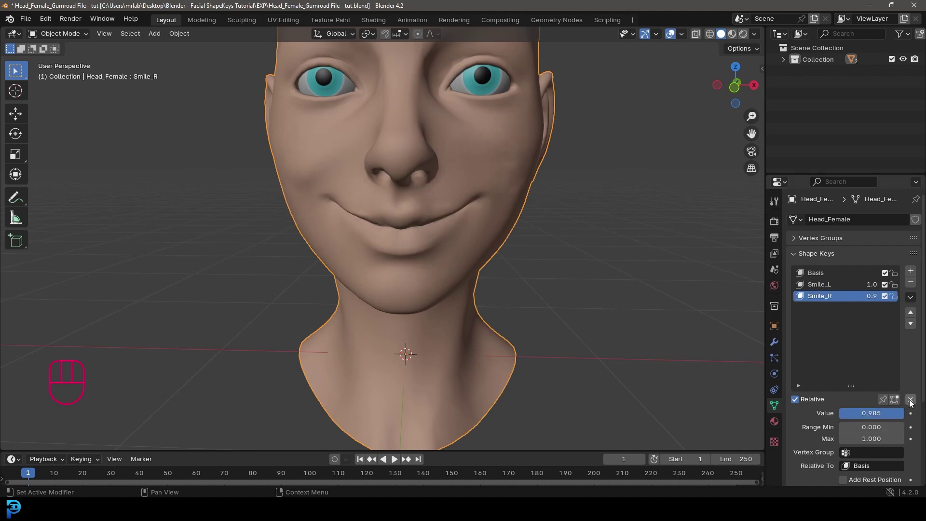
{"action": "left_click", "coordinate": [834, 288]}
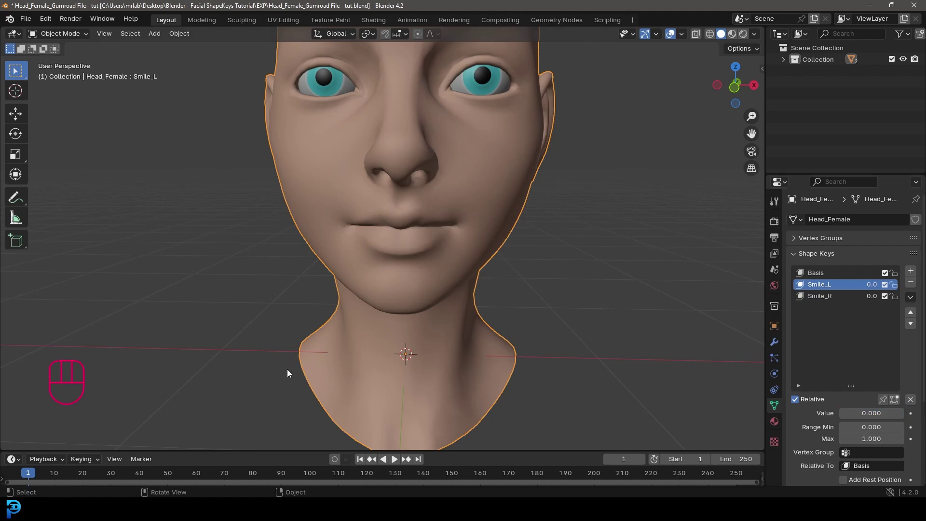
- On the new Blink_L key, grab upper-eyelid vertices and start lowering them over the eye
{"action": "key", "text": "KP_1"}
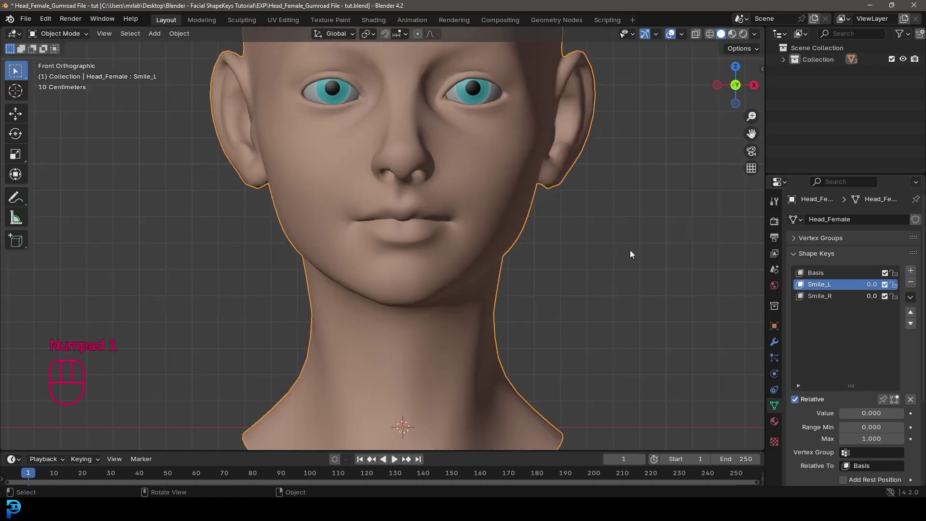
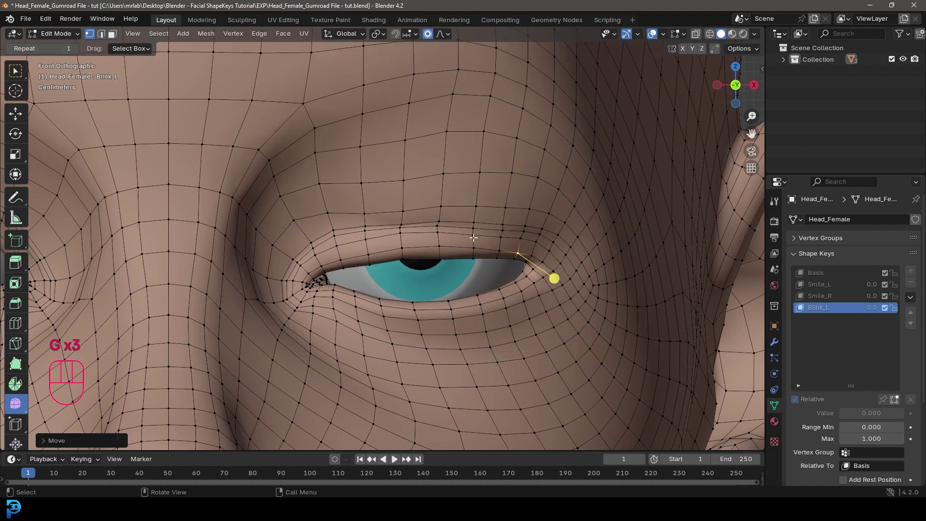
{"action": "left_click", "coordinate": [298, 222]}
{"action": "key", "text": "g"}
{"action": "left_click", "coordinate": [327, 215]}
{"action": "key", "text": "g"}
{"action": "key", "text": "g"}
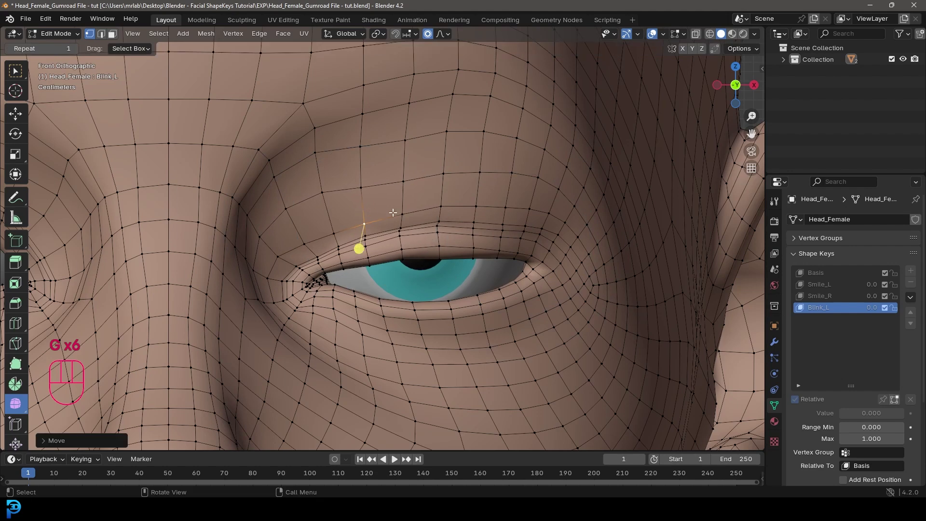
- Pull the eyelid the rest of the way down until the eye is closed, then return to object mode
{"action": "key", "text": "g"}
{"action": "key", "text": "g"}
{"action": "left_click", "coordinate": [482, 289]}
{"action": "key", "text": "g"}
{"action": "left_click", "coordinate": [481, 290]}
{"action": "key", "text": "g"}
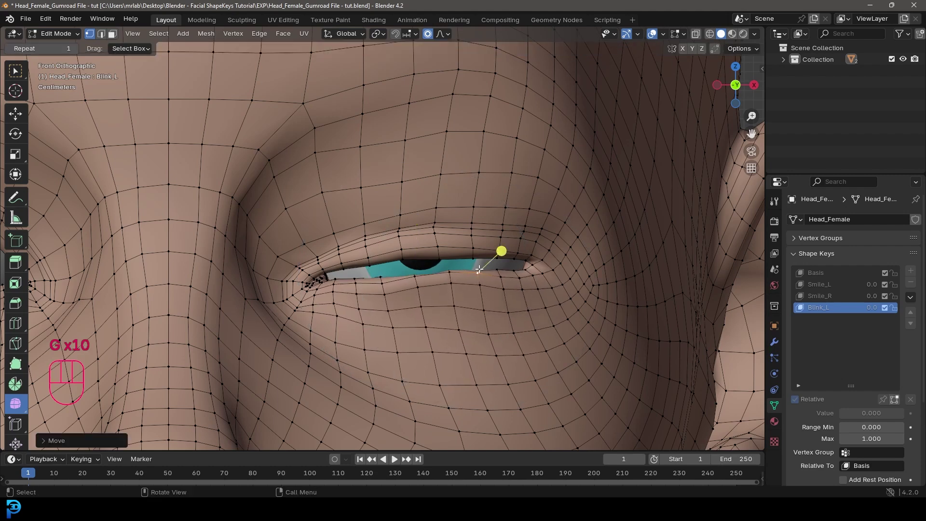
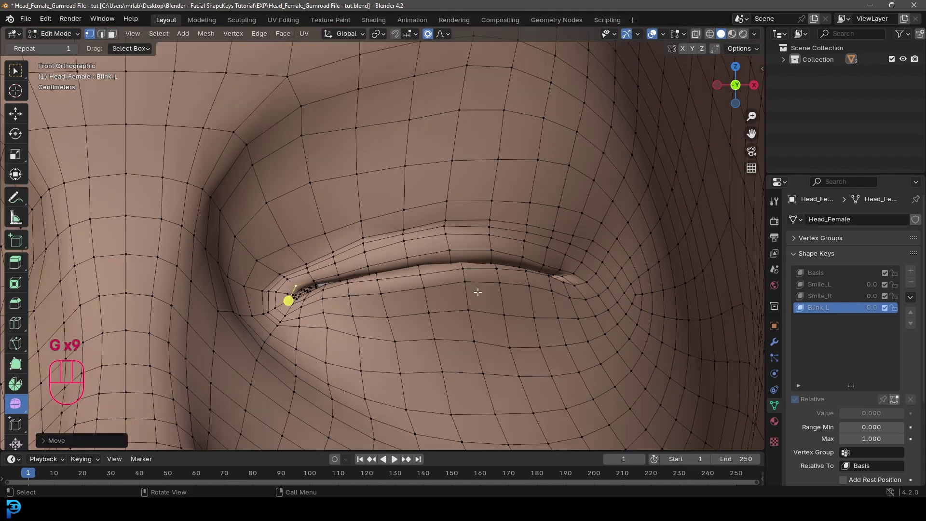
{"action": "key", "text": "Tab"}
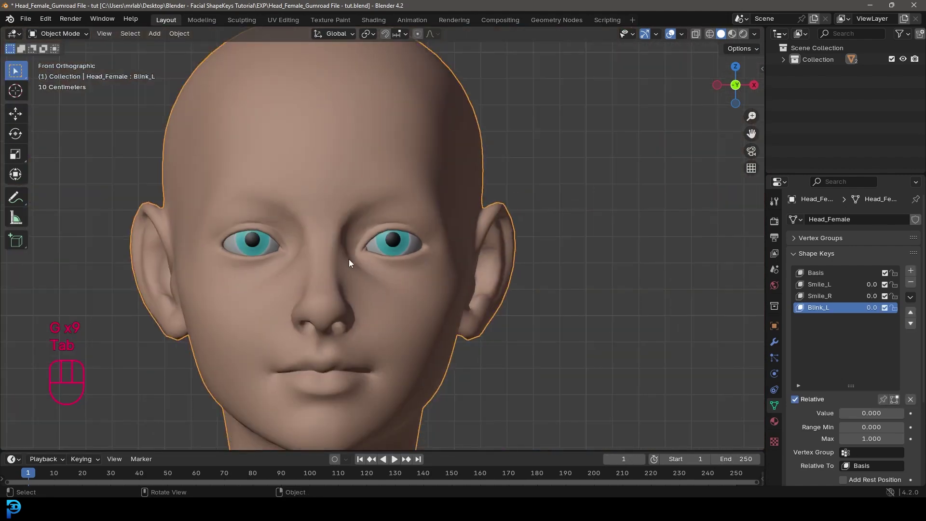
- Add a fifth shape key to the head and name it Blink_R
{"action": "left_click_drag", "start_coordinate": [850, 415], "coordinate": [845, 344]}
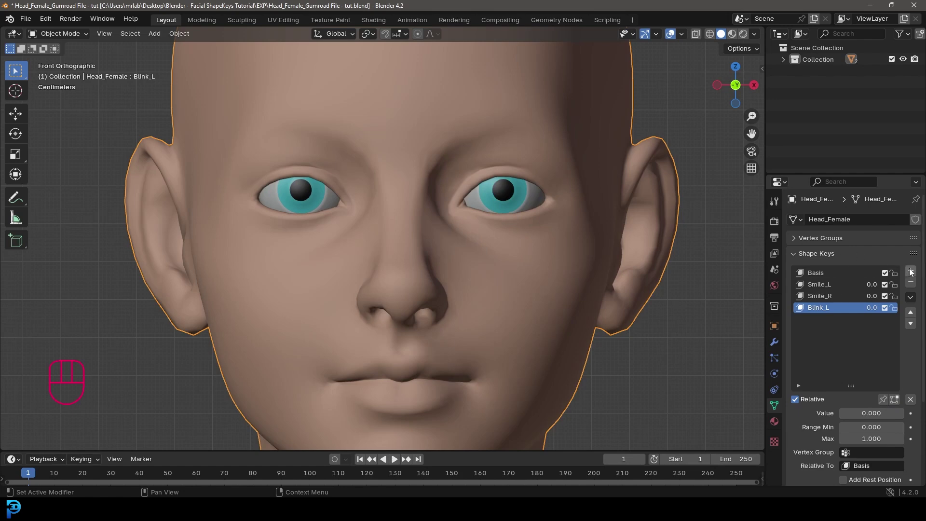
{"action": "left_click", "coordinate": [912, 271]}
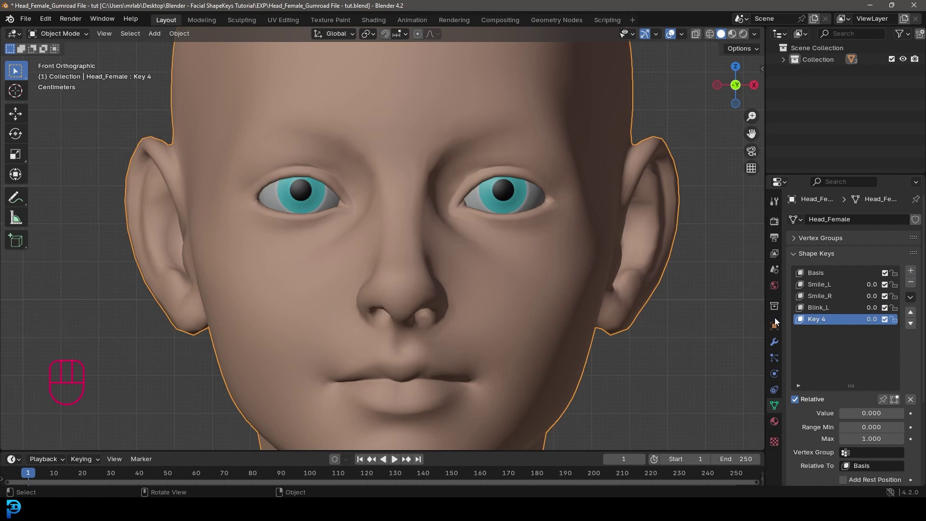
{"action": "left_click_drag", "start_coordinate": [380, 234], "coordinate": [429, 255]}
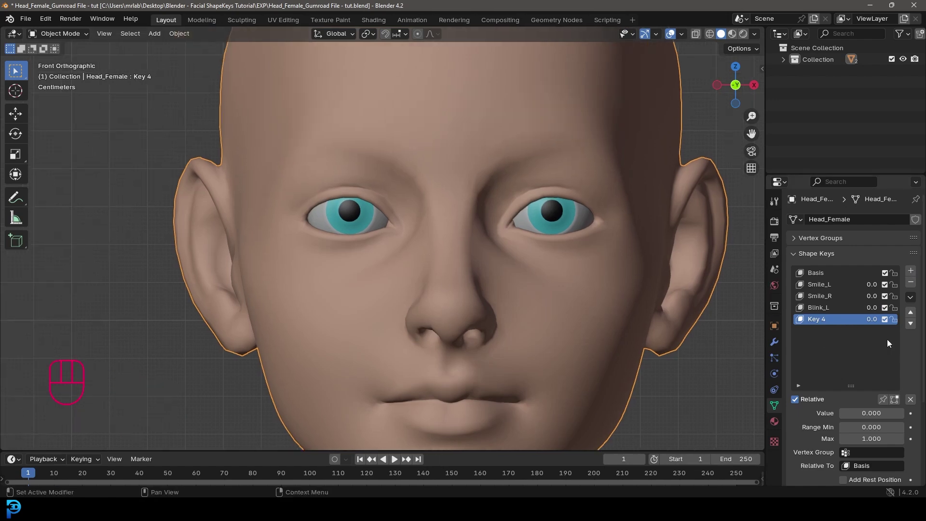
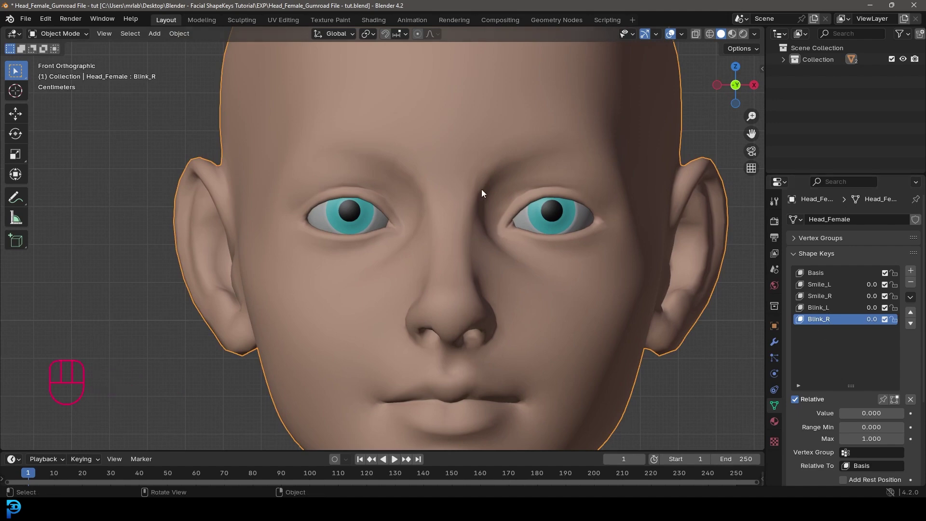
{"action": "key", "text": "Tab"}
- On Blink_R, pull the right eye's upper-eyelid vertices down over the eye with proportional editing
{"action": "middle_click", "coordinate": [345, 183]}
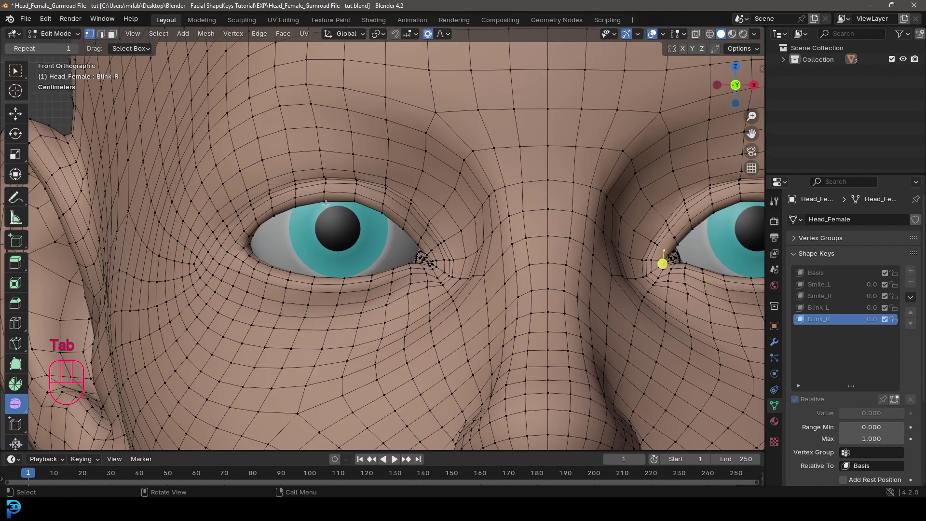
{"action": "left_click", "coordinate": [356, 200]}
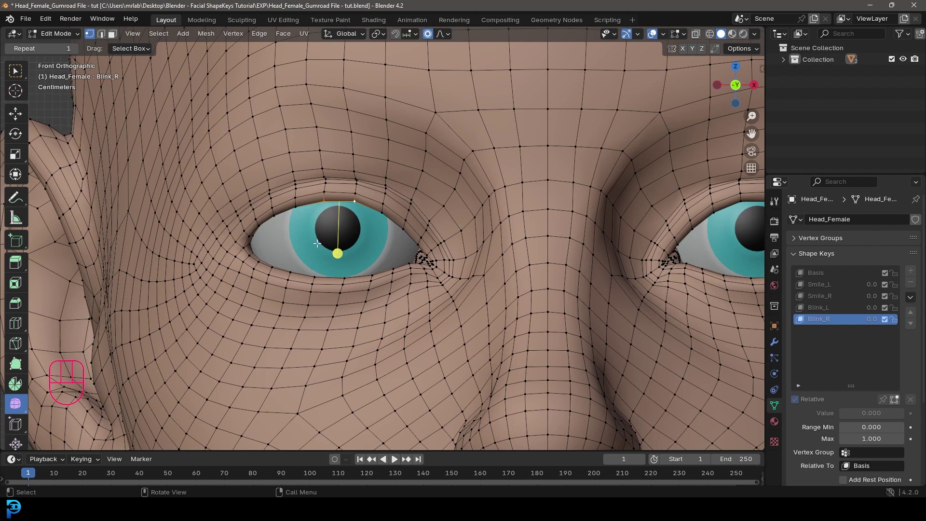
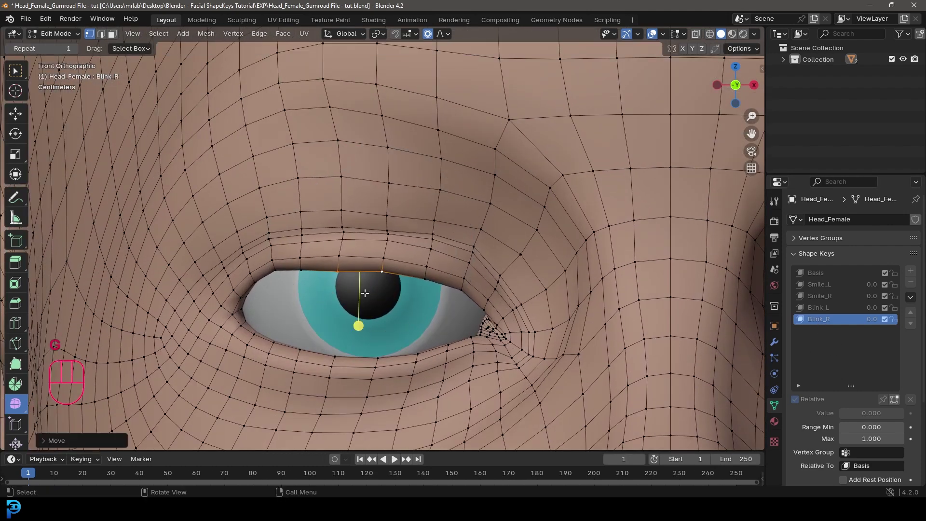
{"action": "key", "text": "g"}
{"action": "left_click_drag", "start_coordinate": [274, 268], "coordinate": [275, 270]}
{"action": "key", "text": "g"}
{"action": "key", "text": "g"}
{"action": "key", "text": "g"}
{"action": "left_click", "coordinate": [430, 244]}
{"action": "key", "text": "g"}
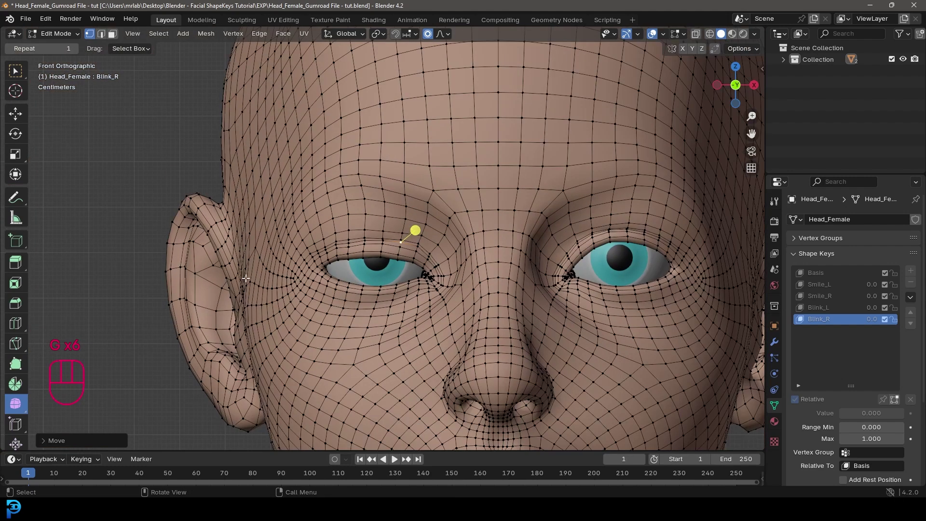
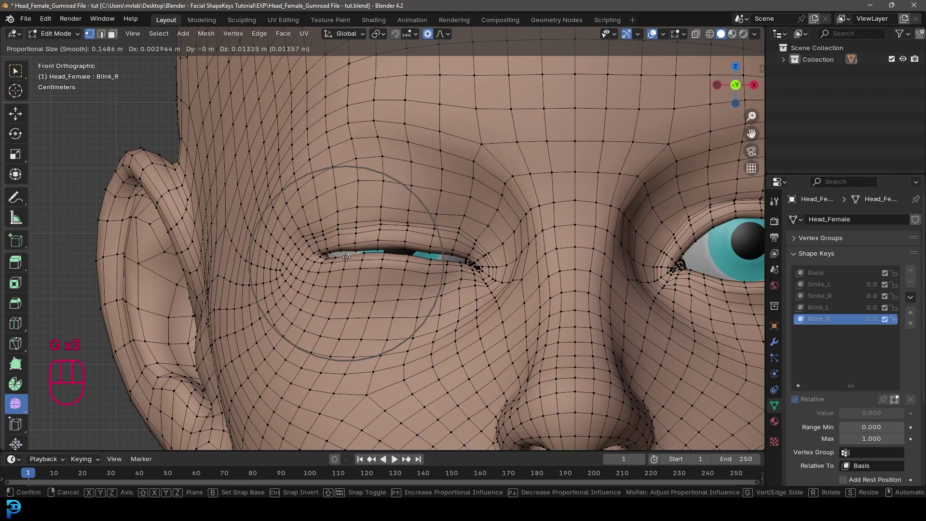
{"action": "key", "text": "g"}
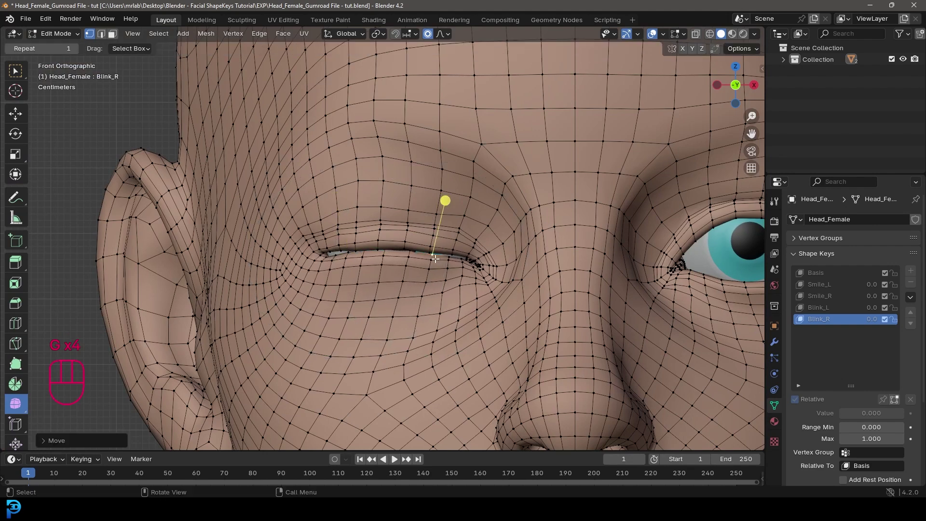
{"action": "key", "text": "g"}
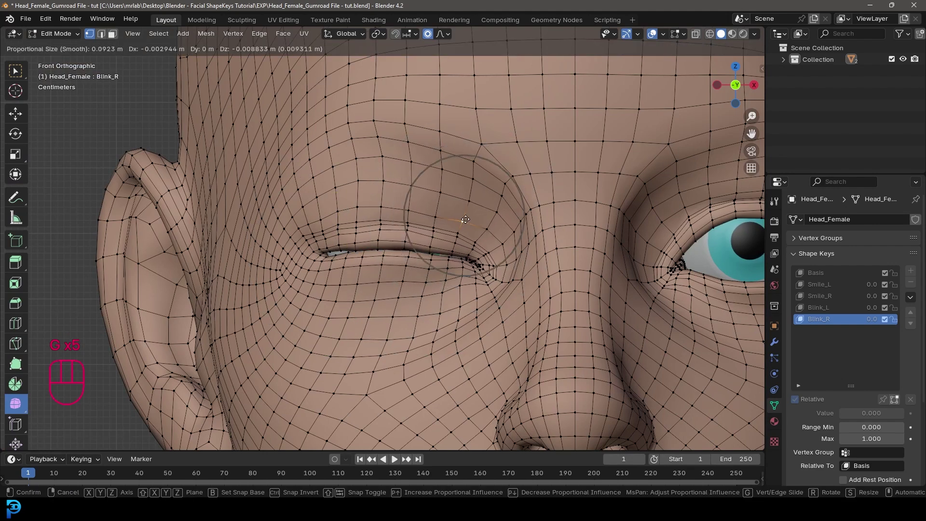
{"action": "key", "text": "g"}
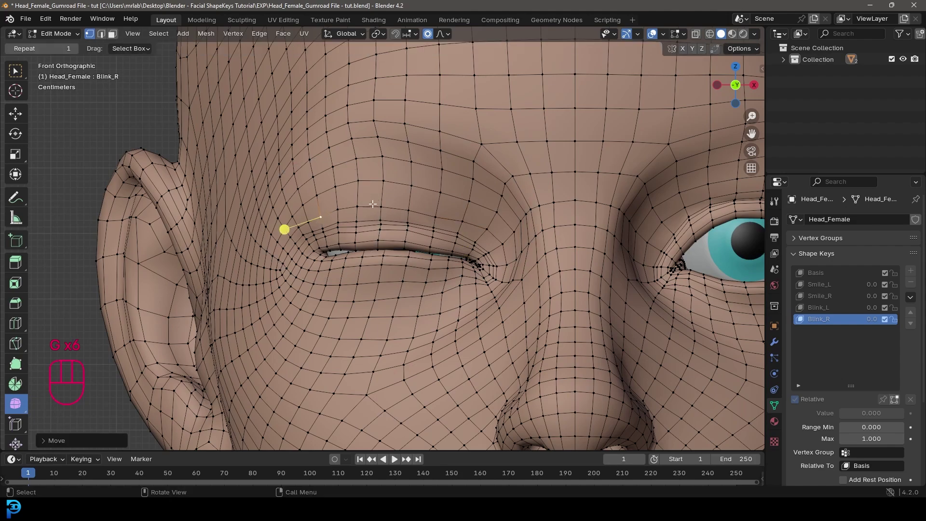
{"action": "key", "text": "g"}
- Fine-tune vertices along the lid seam so the eye closes cleanly, then return to object mode
{"action": "left_click_drag", "start_coordinate": [398, 273], "coordinate": [487, 272]}
{"action": "left_click_drag", "start_coordinate": [465, 269], "coordinate": [478, 276]}
{"action": "left_click", "coordinate": [476, 268]}
{"action": "middle_click", "coordinate": [483, 255]}
{"action": "left_click", "coordinate": [479, 229]}
{"action": "key", "text": "g"}
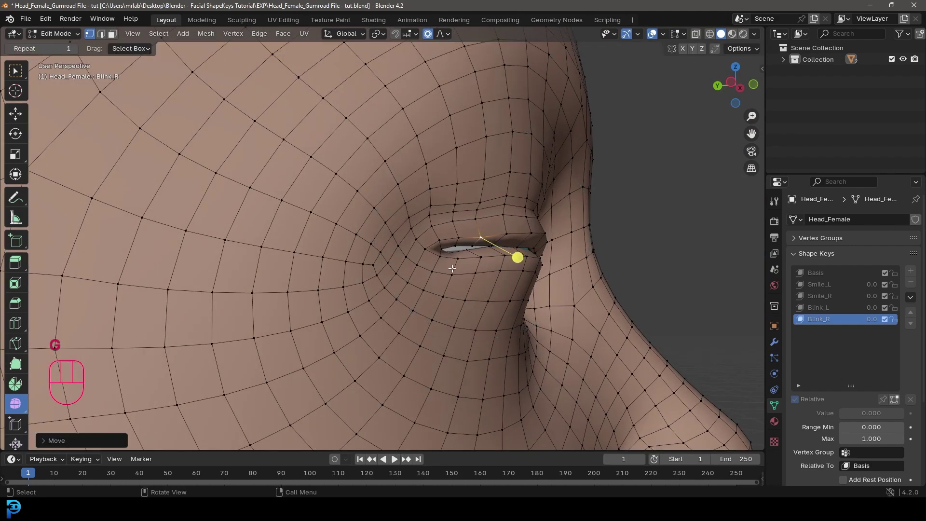
{"action": "key", "text": "g"}
{"action": "key", "text": "g"}
{"action": "left_click", "coordinate": [429, 204]}
{"action": "key", "text": "g"}
{"action": "key", "text": "KP_1"}
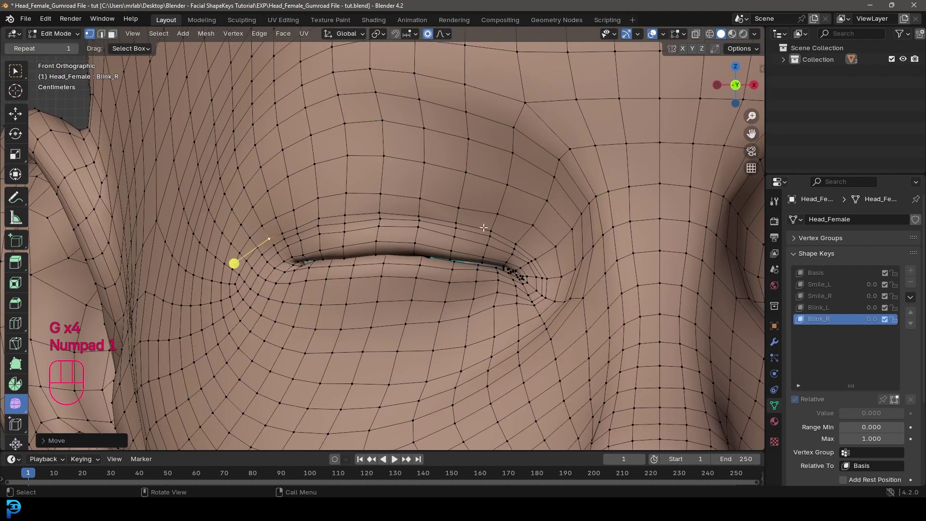
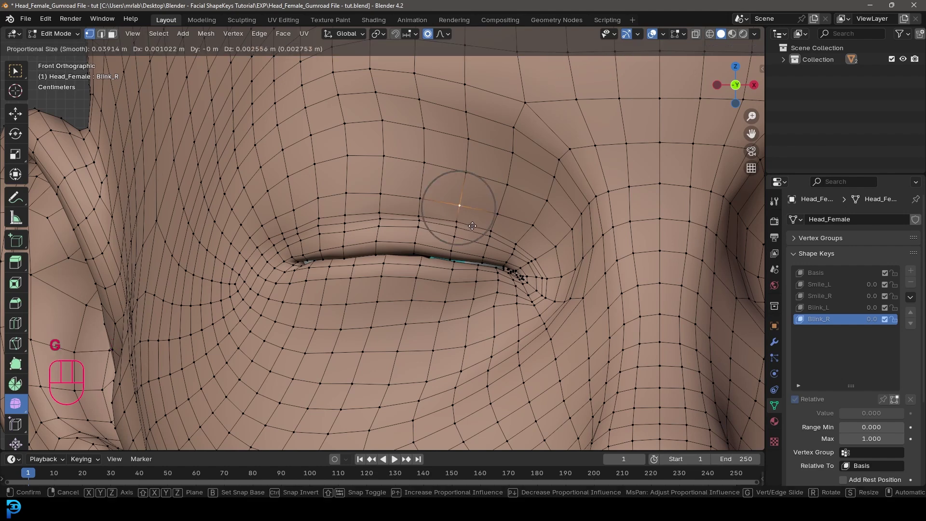
{"action": "left_click", "coordinate": [512, 260]}
{"action": "key", "text": "g"}
{"action": "left_click", "coordinate": [458, 273]}
{"action": "key", "text": "g"}
{"action": "key", "text": "g"}
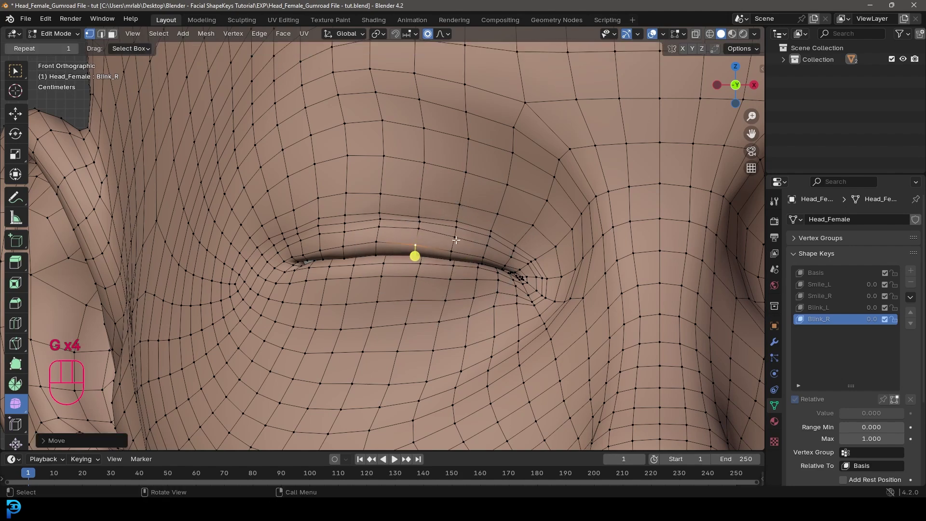
{"action": "key", "text": "Tab"}
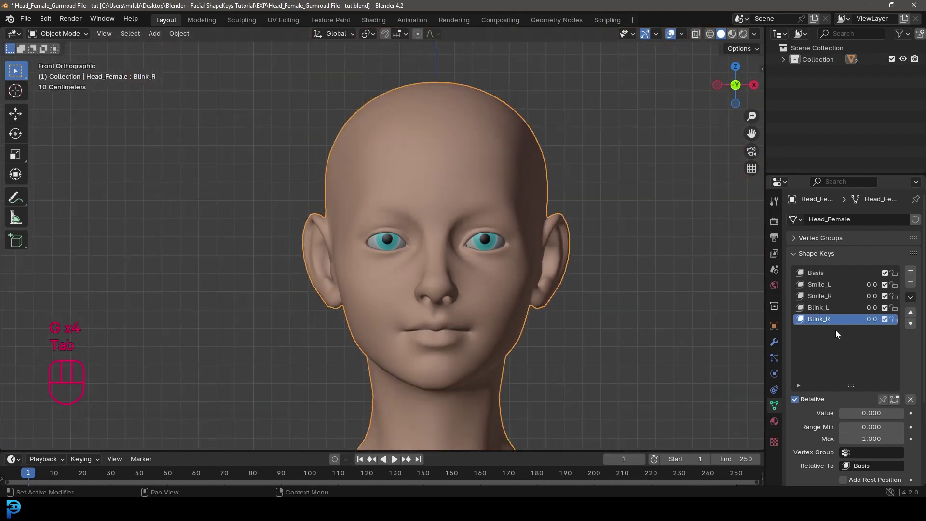
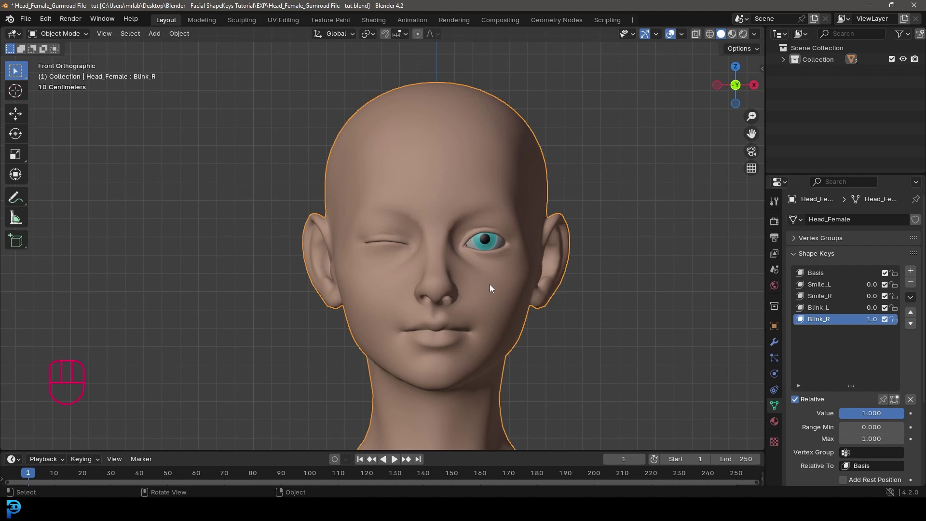
- Orbit the head to check the Blink_R wink and the one-sided Smile_L at about 0.68
{"action": "middle_click", "coordinate": [478, 264]}
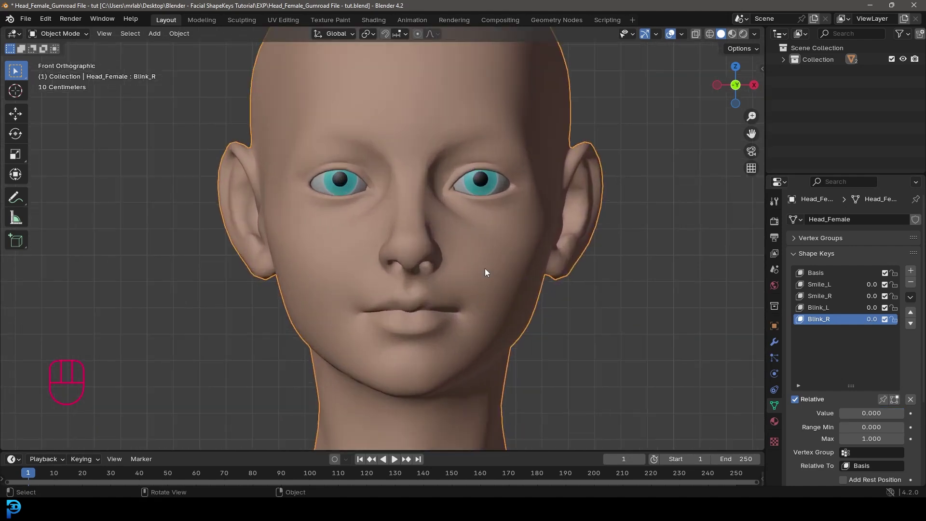
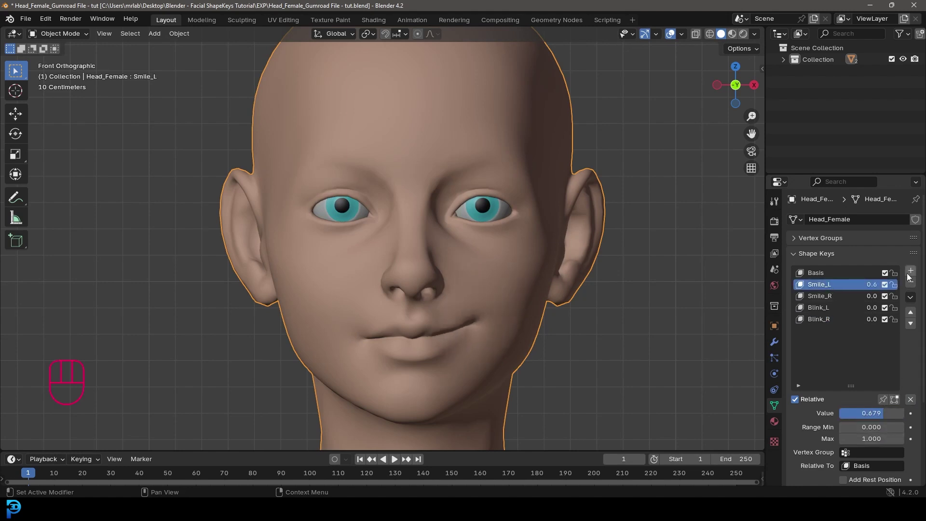
{"action": "left_click", "coordinate": [826, 325]}
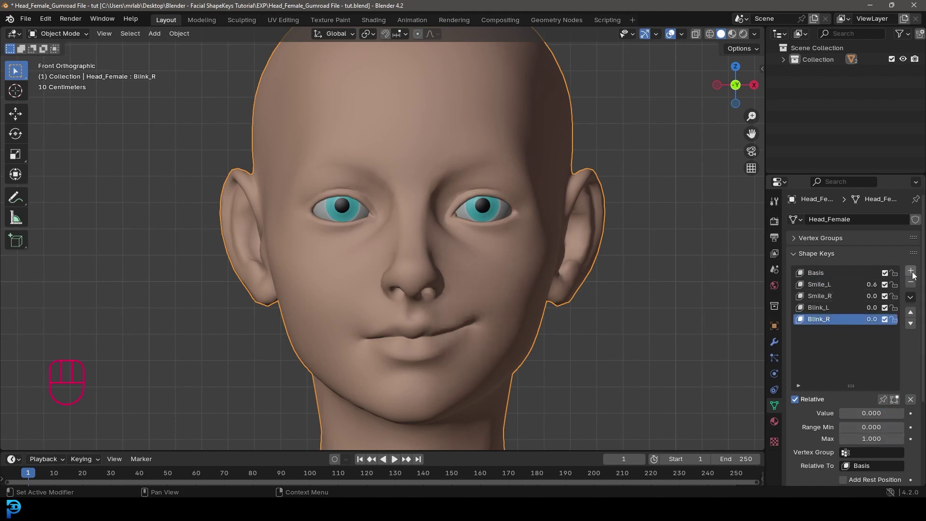
{"action": "left_click", "coordinate": [916, 273]}
{"action": "key", "text": "Tab"}
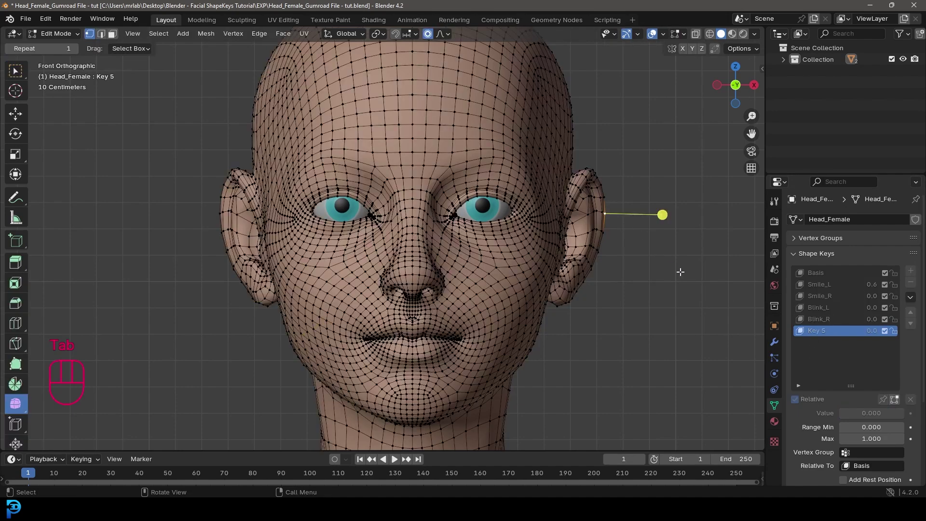
{"action": "key", "text": "g"}
{"action": "key", "text": "Tab"}
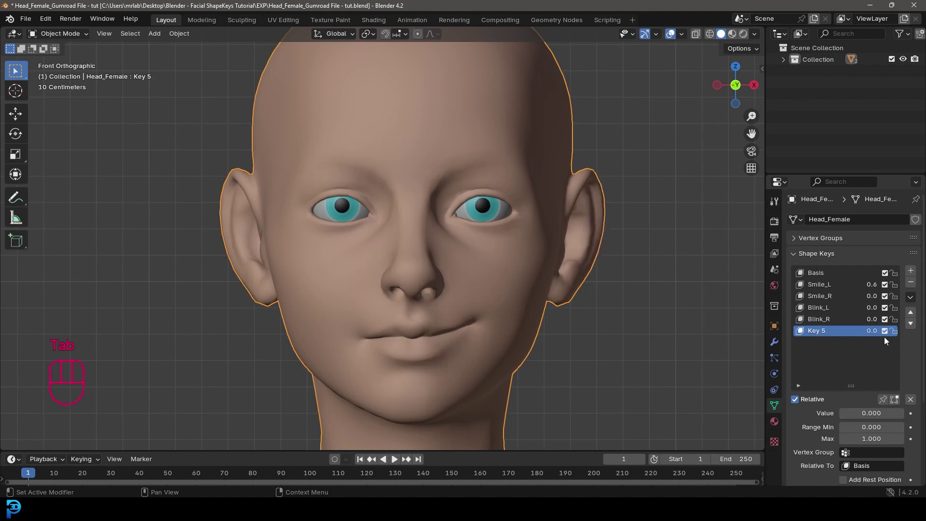
{"action": "left_click", "coordinate": [914, 283]}
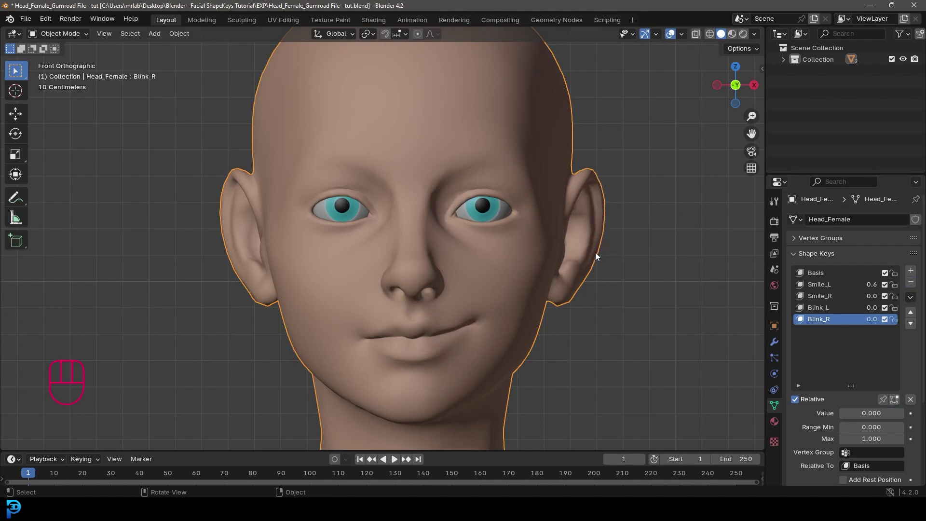